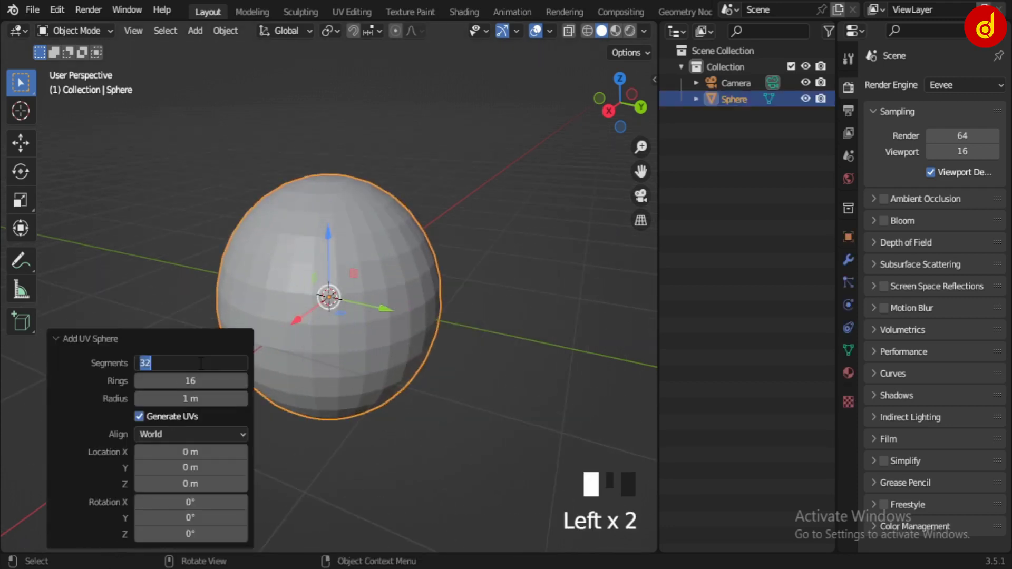
# From the right view, rotate the UV sphere 90 degrees about the Z axis.
pyautogui.moveTo(605, 24); pyautogui.dragTo(487, 446)
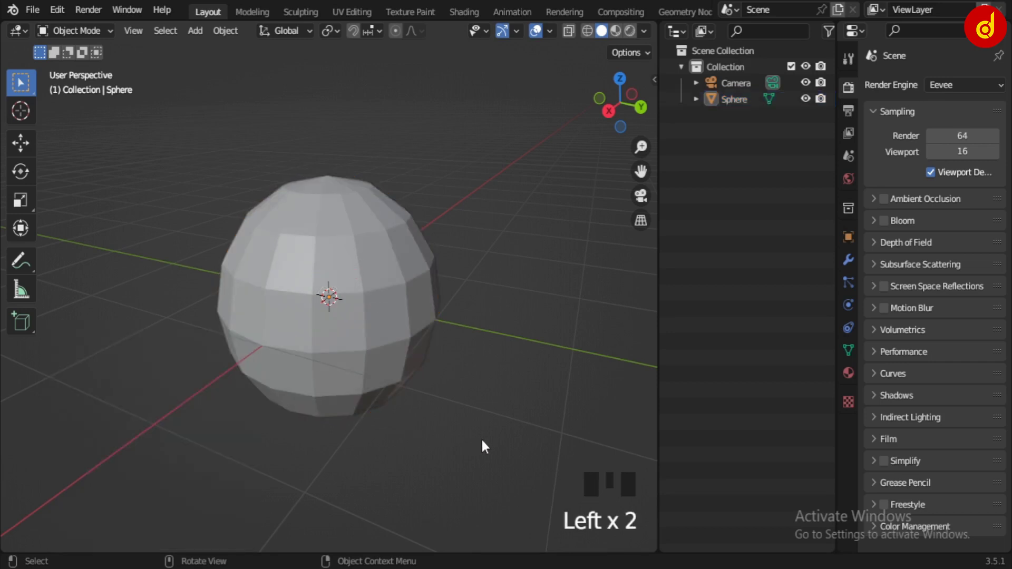
pyautogui.press('KP_3')
pyautogui.click(384, 326)
pyautogui.scroll(-3)
pyautogui.press('r')
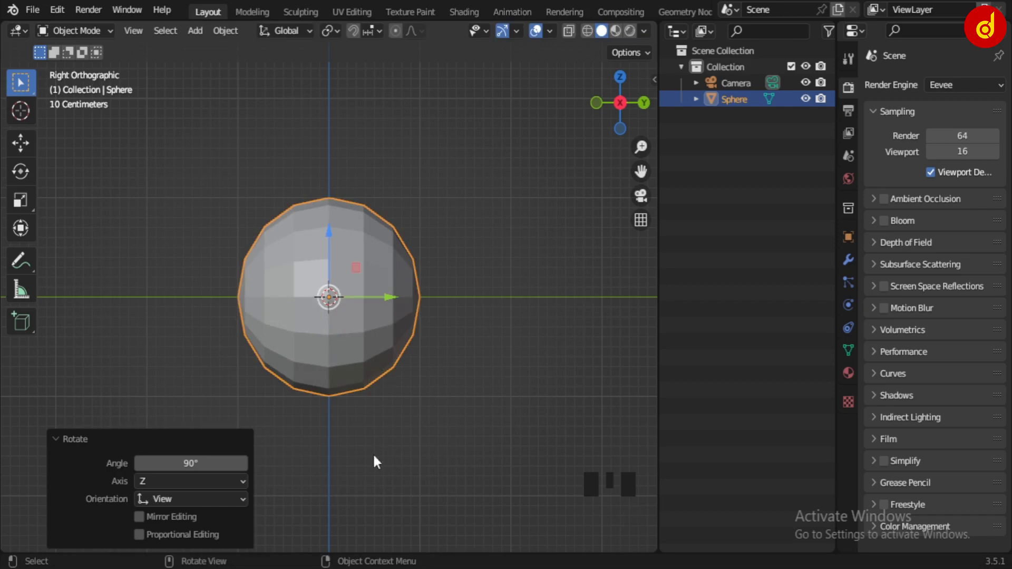
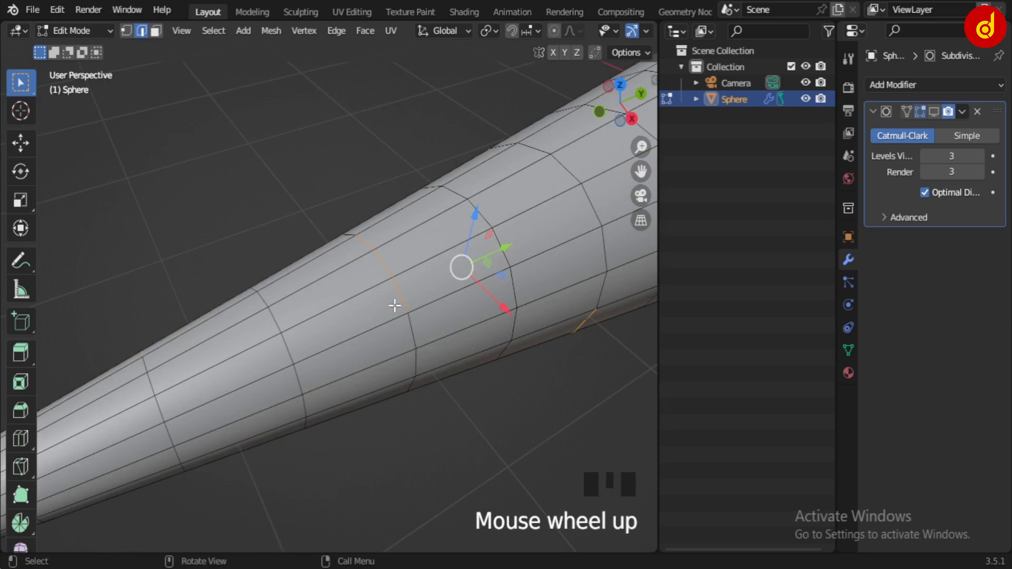
# Bevel the selected edge ring into a groove band on the carrot body.
pyautogui.press('ctrl+b')
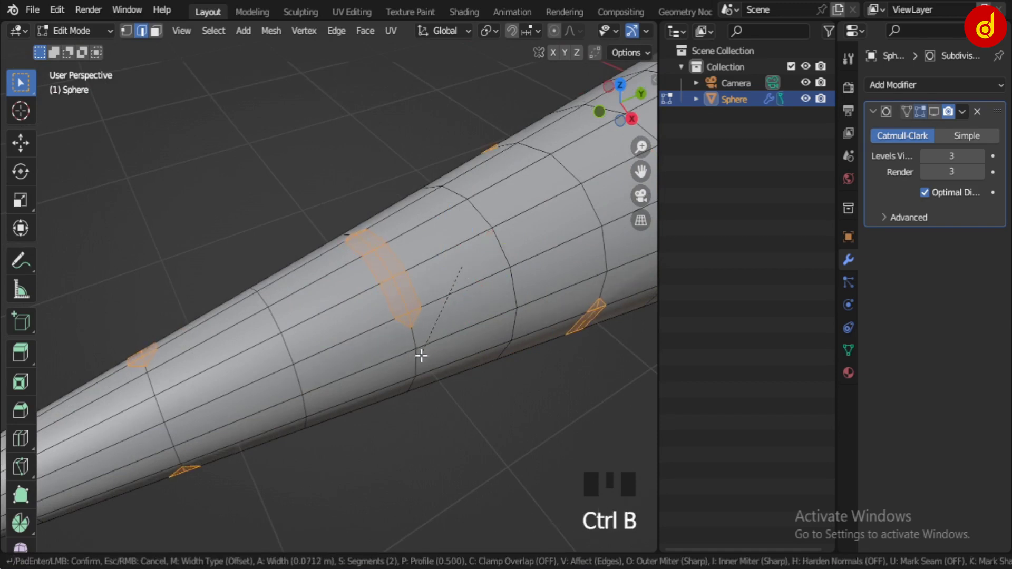
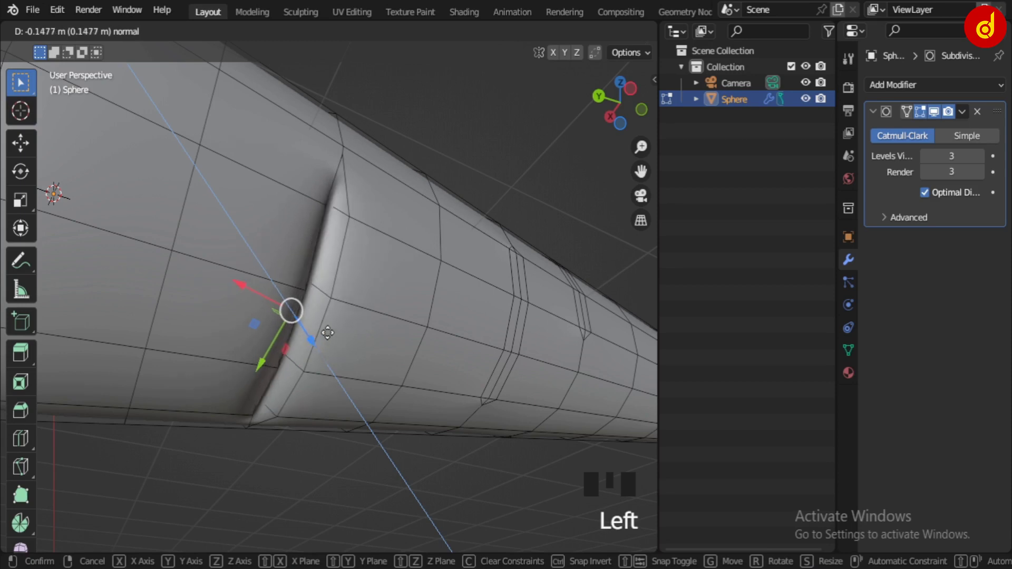
# Confirm the pushed-in groove and add a loop cut slid tight against its rim.
pyautogui.press('Tab')
pyautogui.moveTo(297, 337); pyautogui.dragTo(294, 290)
pyautogui.press('Tab')
pyautogui.press('ctrl+r')
pyautogui.press('ctrl+r')
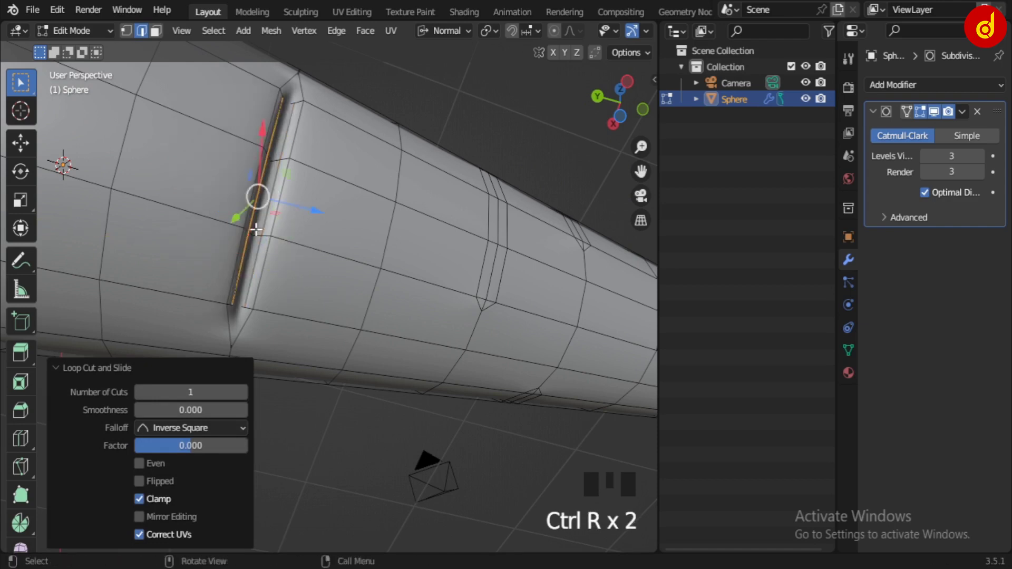
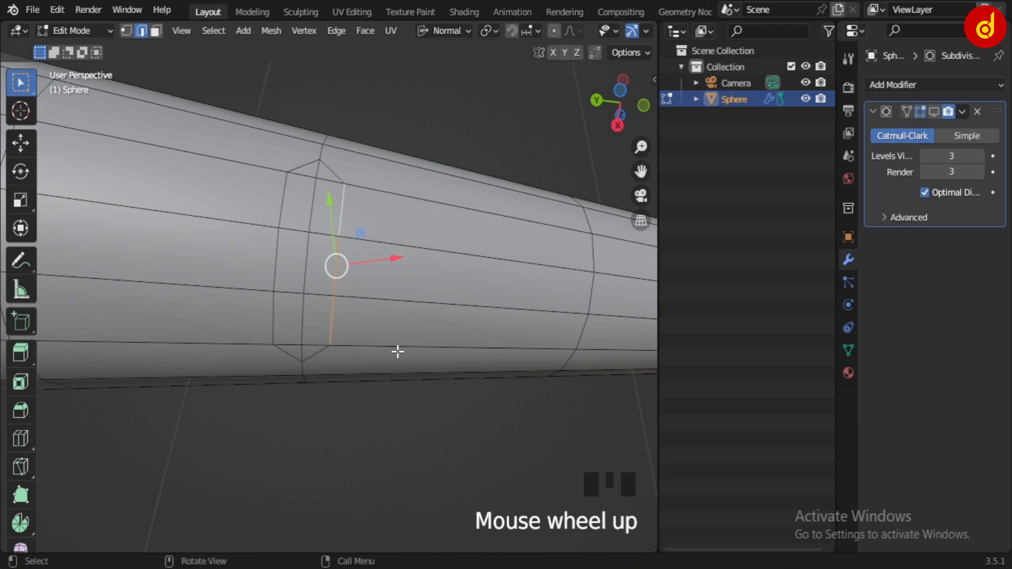
# Slide an edge loop along the body and add another loop cut for a further groove.
pyautogui.press('g')
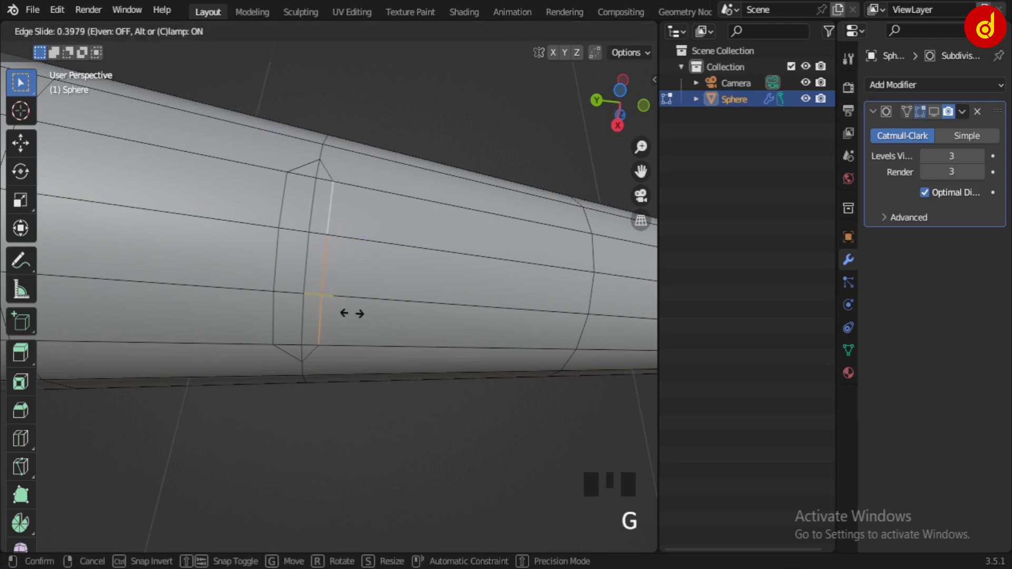
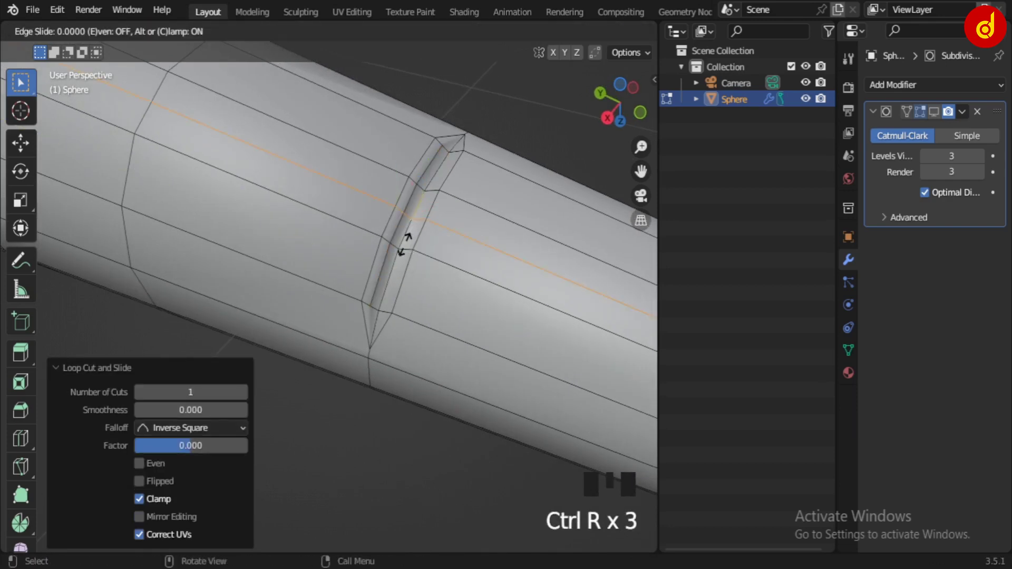
pyautogui.press('ctrl+z')
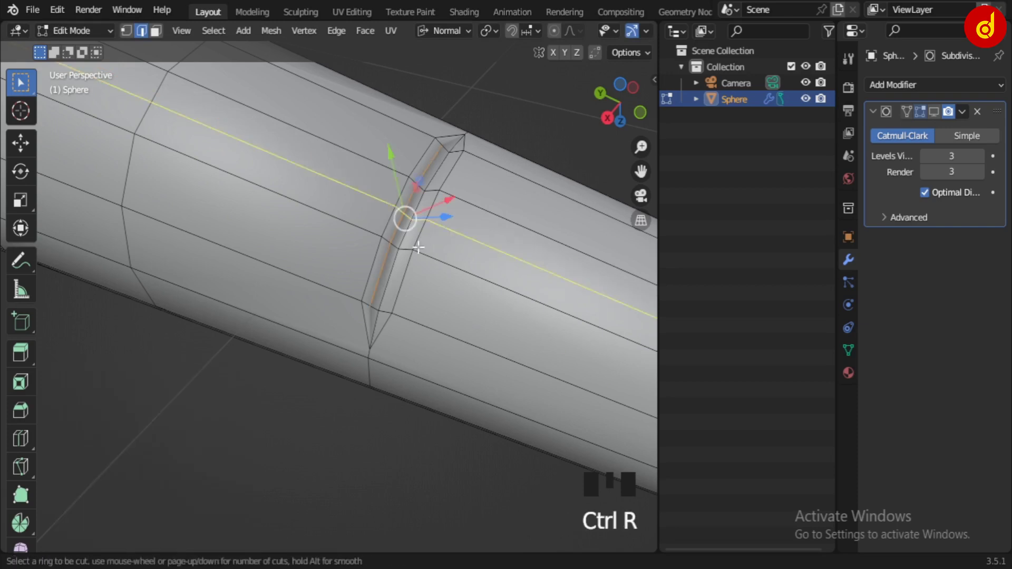
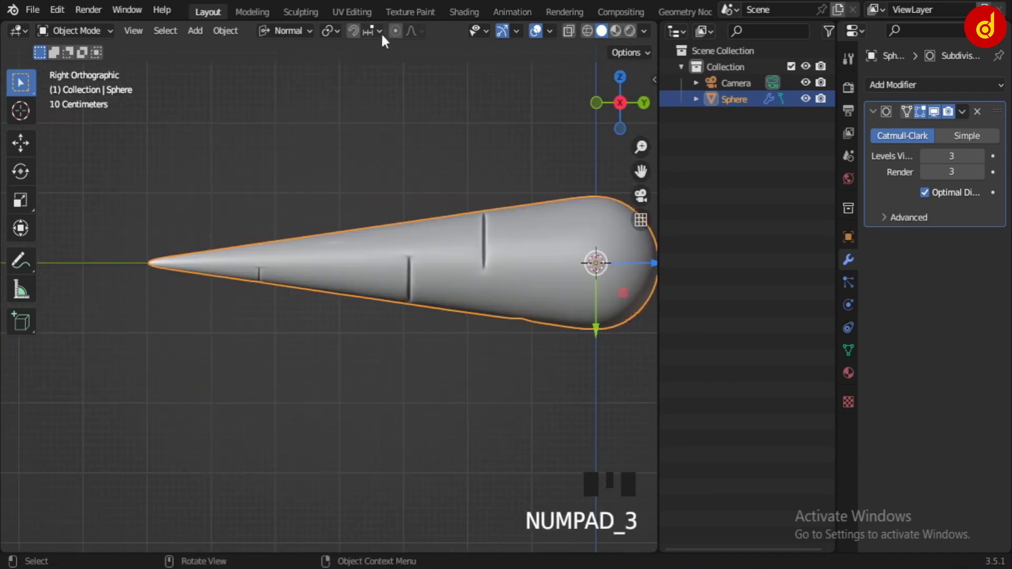
# Bend the carrot's tip vertex sideways with proportional editing and return to Object Mode.
pyautogui.click(401, 37)
pyautogui.press('Tab')
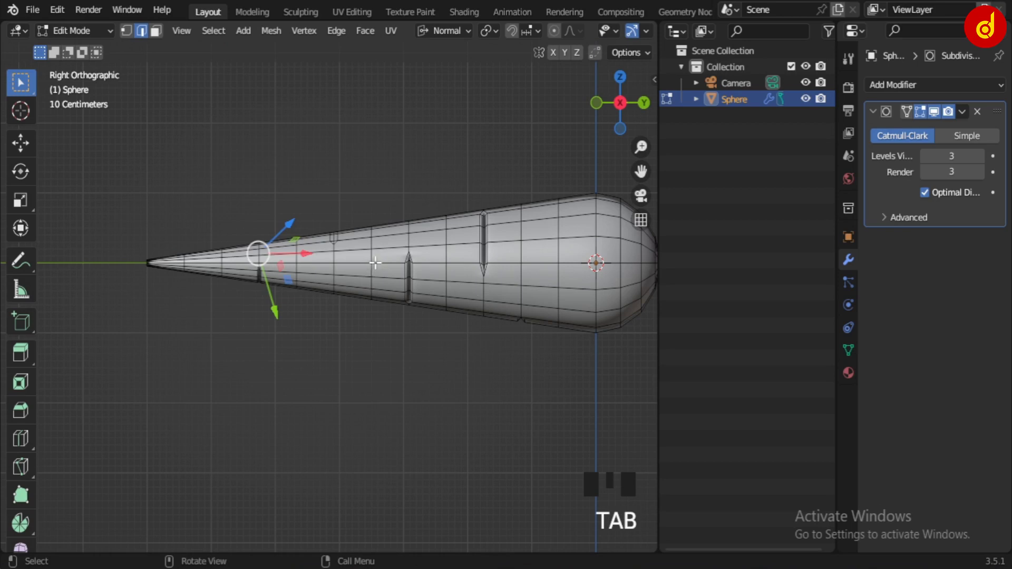
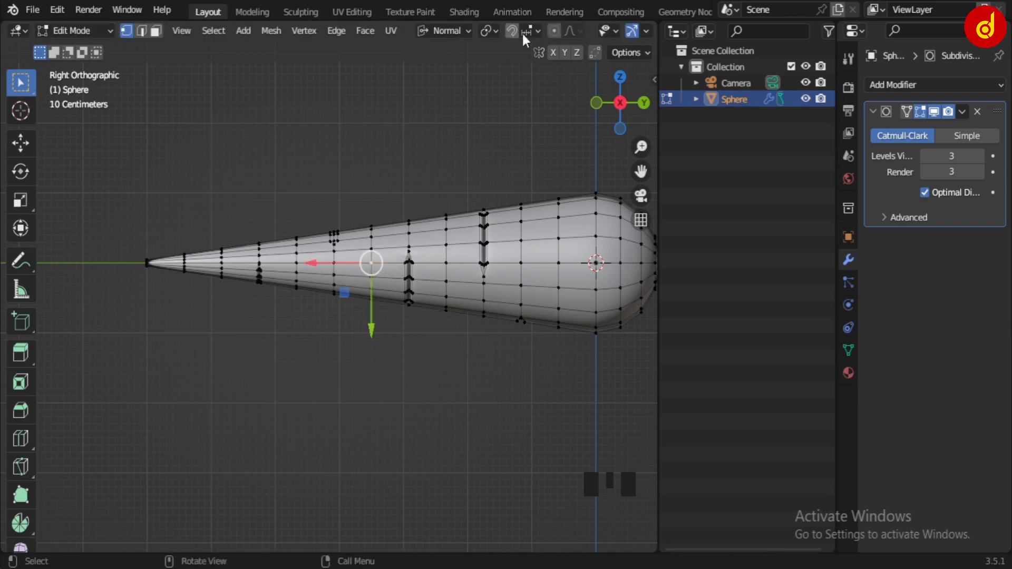
pyautogui.click(561, 35)
pyautogui.press('g')
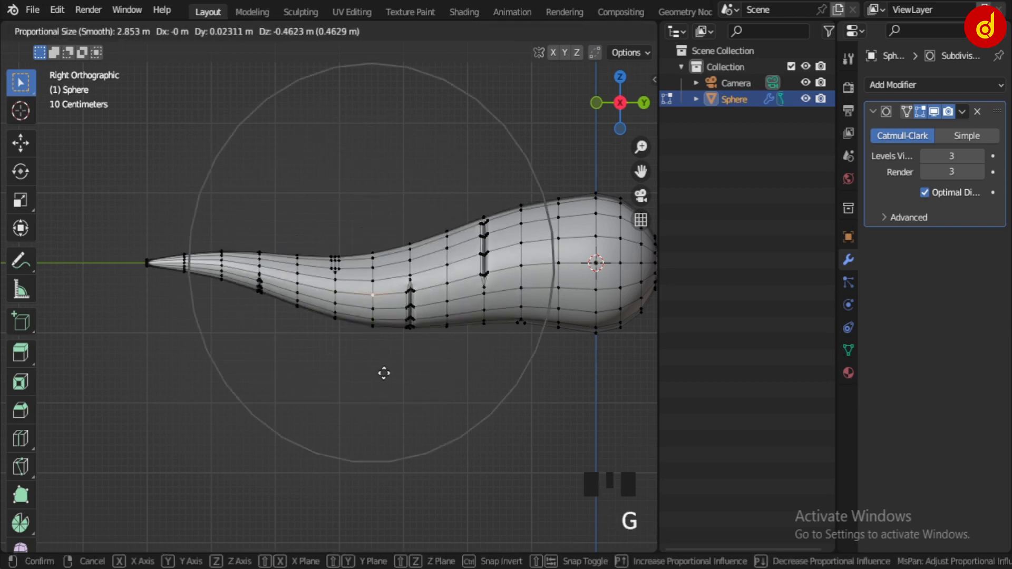
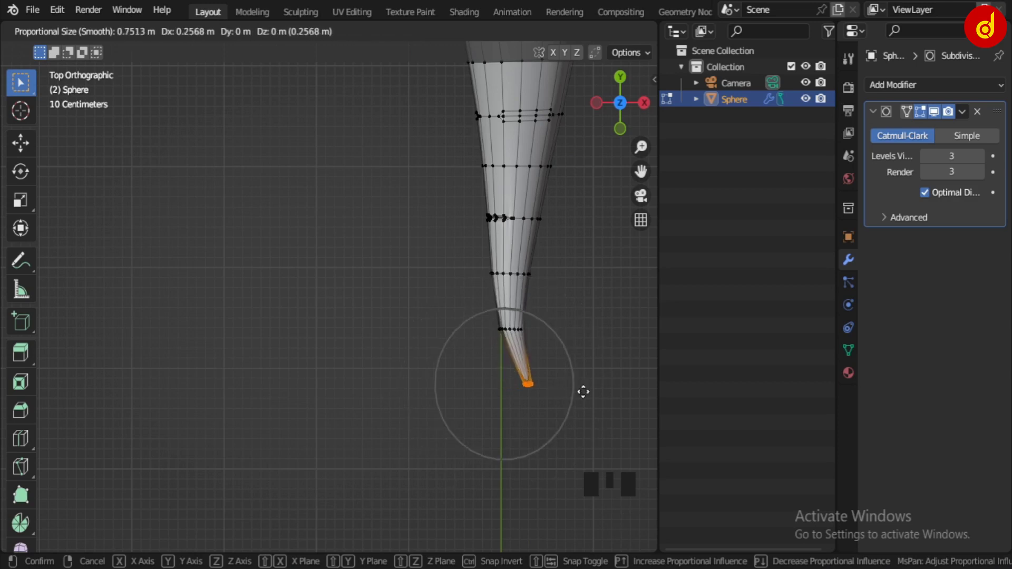
pyautogui.press('Tab')
# Orbit and zoom around the smoothed carrot body to inspect the curved tip.
pyautogui.scroll(-3)
pyautogui.middleClick(533, 387)
pyautogui.scroll(-3)
pyautogui.moveTo(470, 347); pyautogui.dragTo(331, 254)
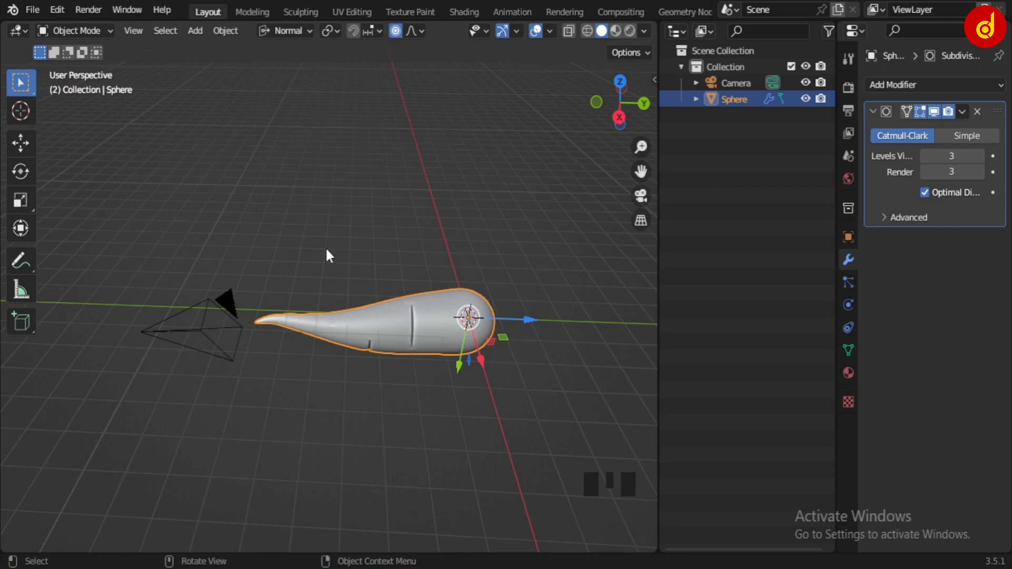
# Reopen the carrot mesh for editing from the right view with the tail-tip vertex selected.
pyautogui.press('KP_3')
pyautogui.scroll(3)
pyautogui.scroll(-3)
pyautogui.moveTo(452, 307); pyautogui.dragTo(427, 311)
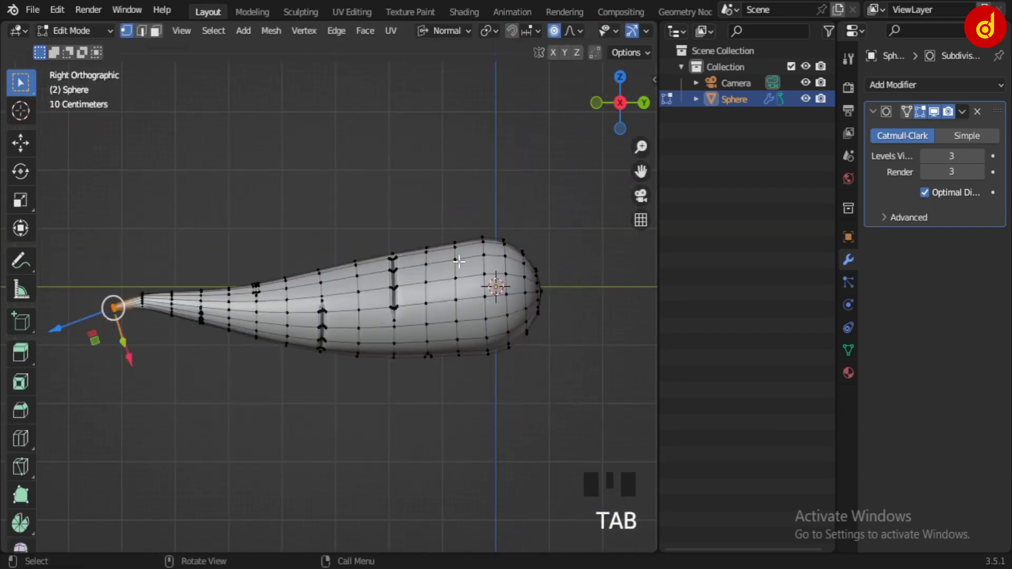
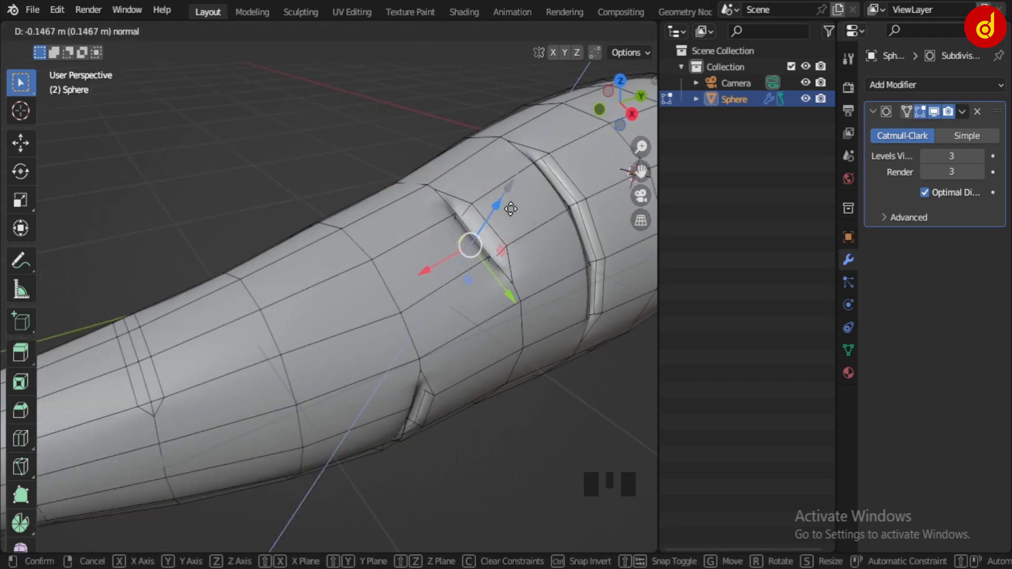
# Confirm the groove pushed into the body, inspect it, and re-enter edit mode.
pyautogui.press('Tab')
pyautogui.scroll(-3)
pyautogui.moveTo(494, 264); pyautogui.dragTo(484, 257)
pyautogui.scroll(3)
pyautogui.press('Tab')
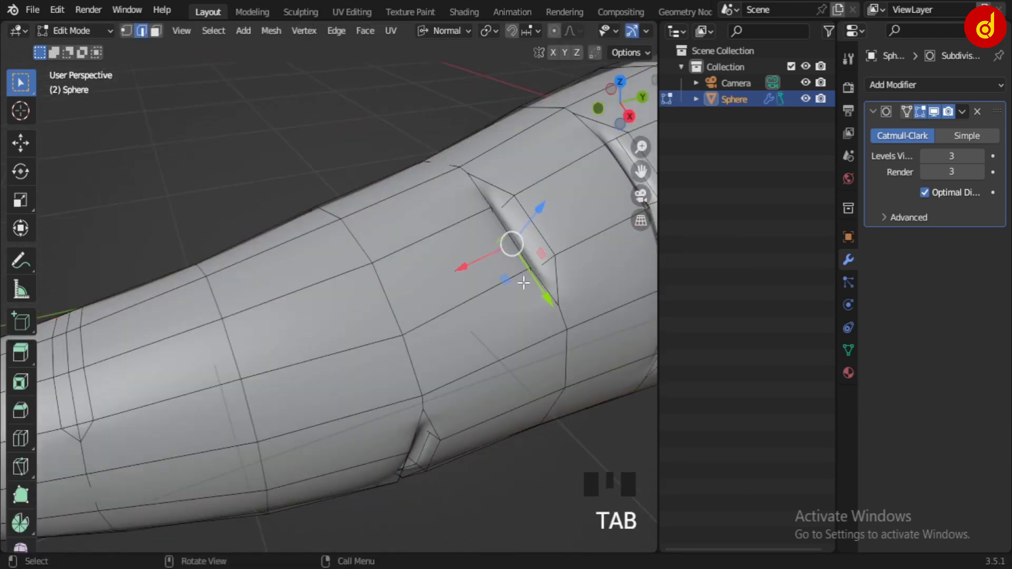
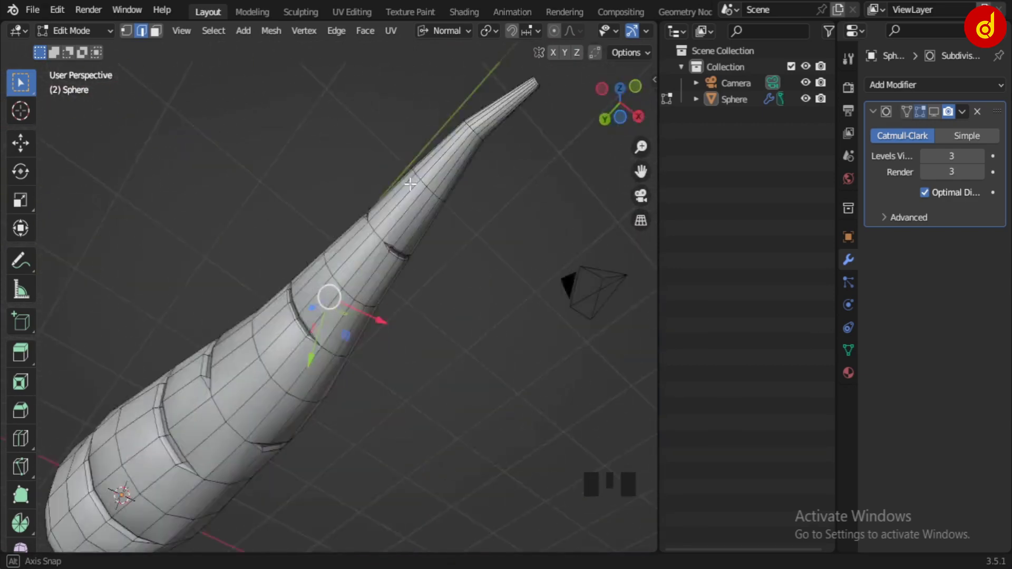
# Leave edit mode and orbit around the grooved carrot body to review it.
pyautogui.press('Tab')
pyautogui.scroll(-3)
pyautogui.moveTo(323, 383); pyautogui.dragTo(937, 115)
pyautogui.click(937, 115)
pyautogui.moveTo(434, 267); pyautogui.dragTo(927, 158)
pyautogui.moveTo(927, 157); pyautogui.dragTo(304, 310)
pyautogui.moveTo(304, 310); pyautogui.dragTo(339, 398)
pyautogui.scroll(-3)
pyautogui.moveTo(353, 355); pyautogui.dragTo(444, 273)
pyautogui.scroll(3)
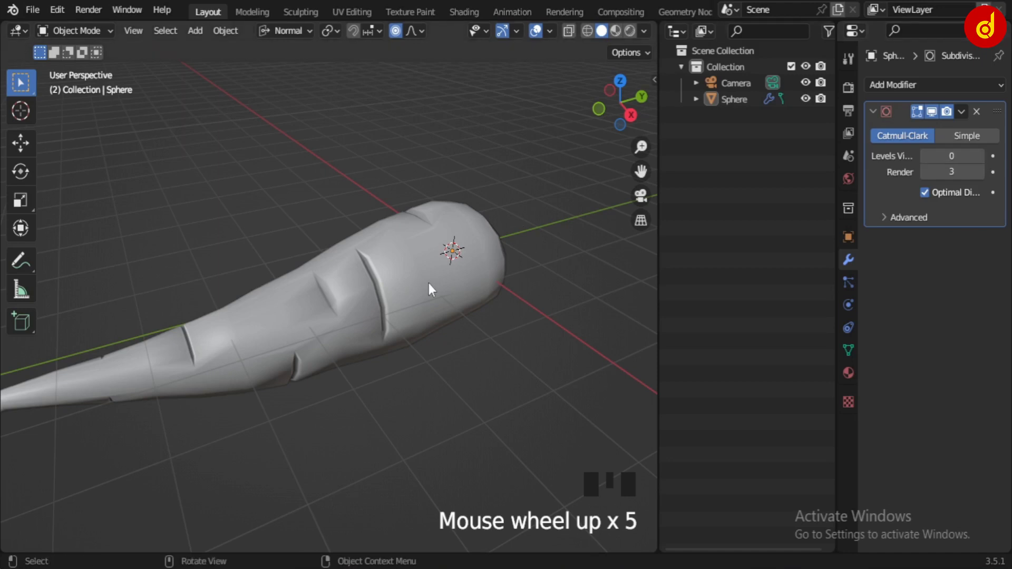
pyautogui.moveTo(415, 290); pyautogui.dragTo(445, 262)
pyautogui.scroll(-3)
# Raise the Subdivision Surface viewport level to 3 and view the whole smooth carrot.
pyautogui.click(990, 161)
pyautogui.moveTo(467, 319); pyautogui.dragTo(486, 276)
pyautogui.scroll(3)
pyautogui.scroll(-3)
pyautogui.moveTo(985, 159); pyautogui.dragTo(333, 250)
pyautogui.scroll(-3)
pyautogui.scroll(3)
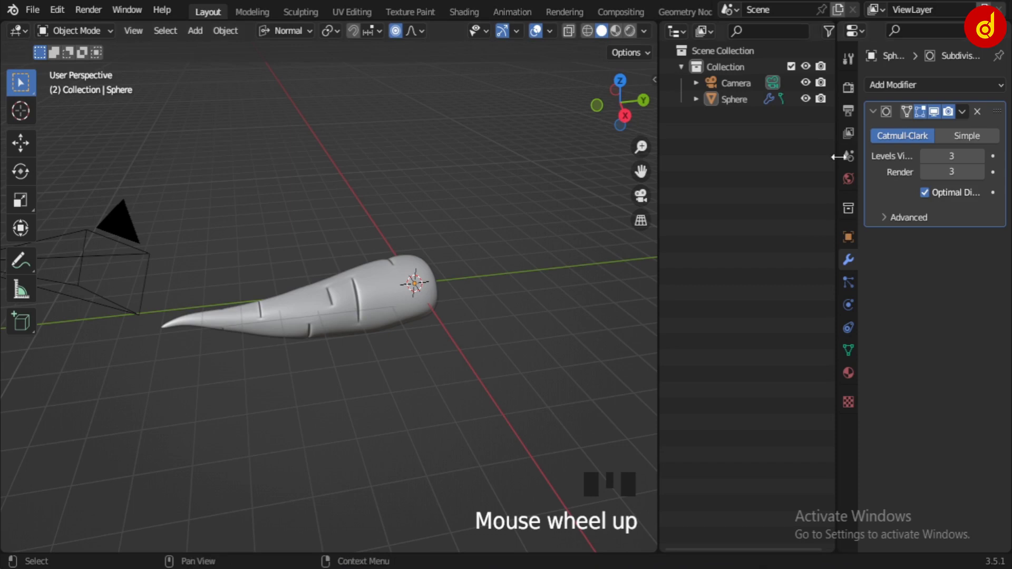
pyautogui.click(807, 103)
# Hide the carrot, add a plane and stretch it into a tall rectangle from the top view.
pyautogui.press('shift+a')
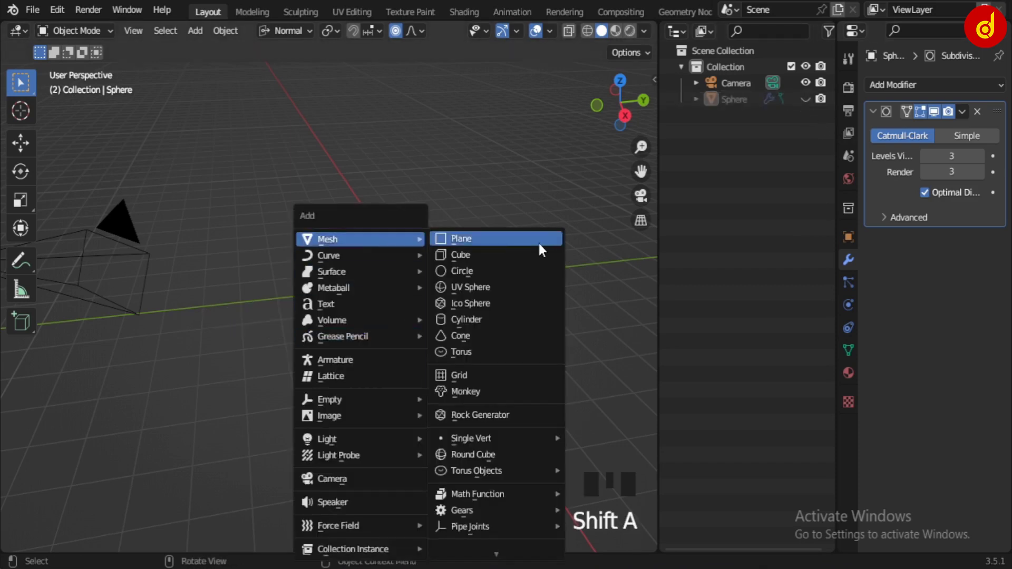
pyautogui.press('KP_7')
pyautogui.press('KP_Decimal')
pyautogui.scroll(-3)
pyautogui.press('s')
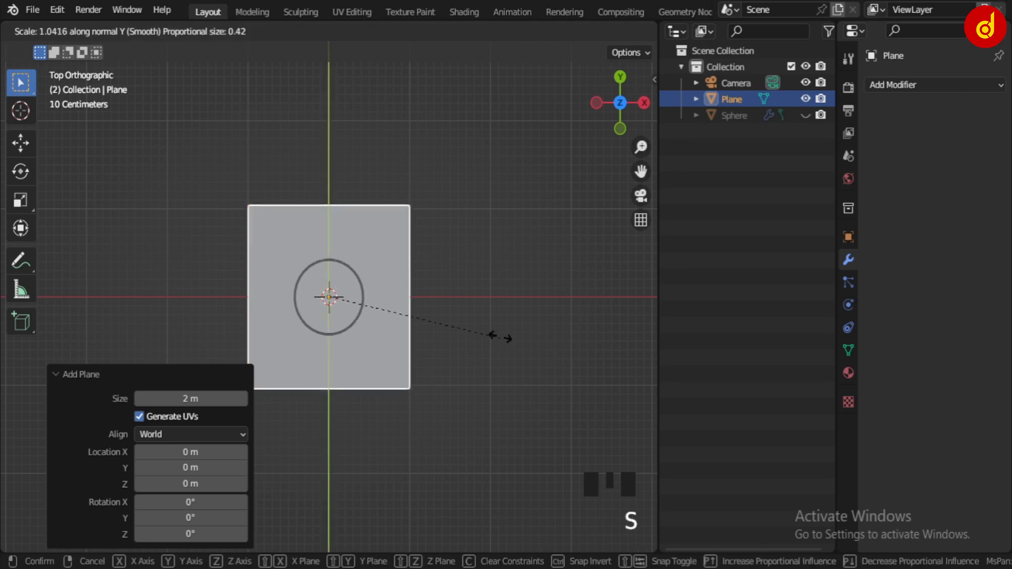
pyautogui.click(401, 28)
pyautogui.moveTo(556, 36); pyautogui.dragTo(404, 47)
pyautogui.moveTo(480, 340); pyautogui.dragTo(514, 319)
pyautogui.press('g')
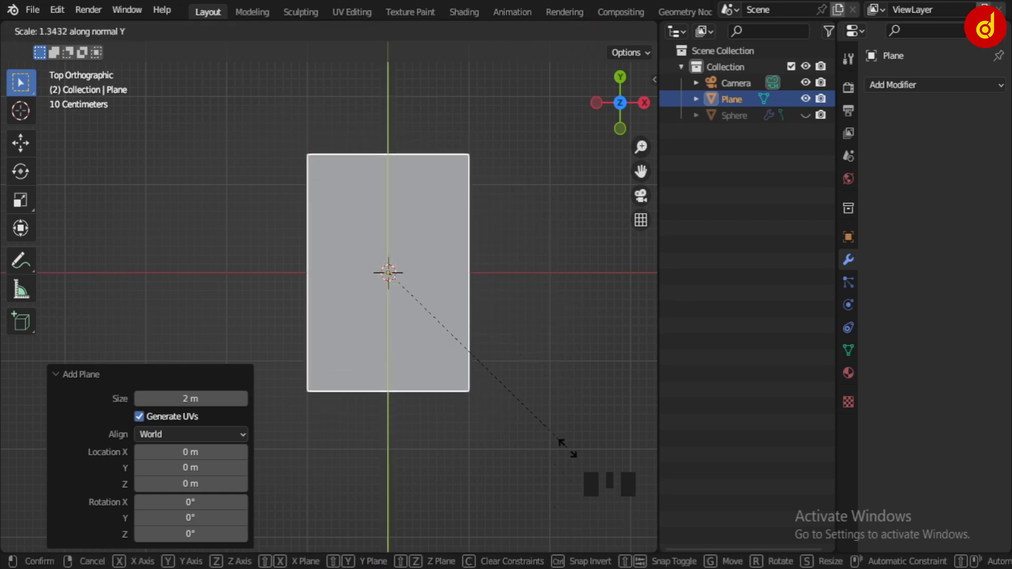
pyautogui.press('Tab')
# Apply the plane's scale and switch to editing its vertices.
pyautogui.press('Tab')
pyautogui.press('ctrl+a')
pyautogui.moveTo(451, 350); pyautogui.dragTo(433, 350)
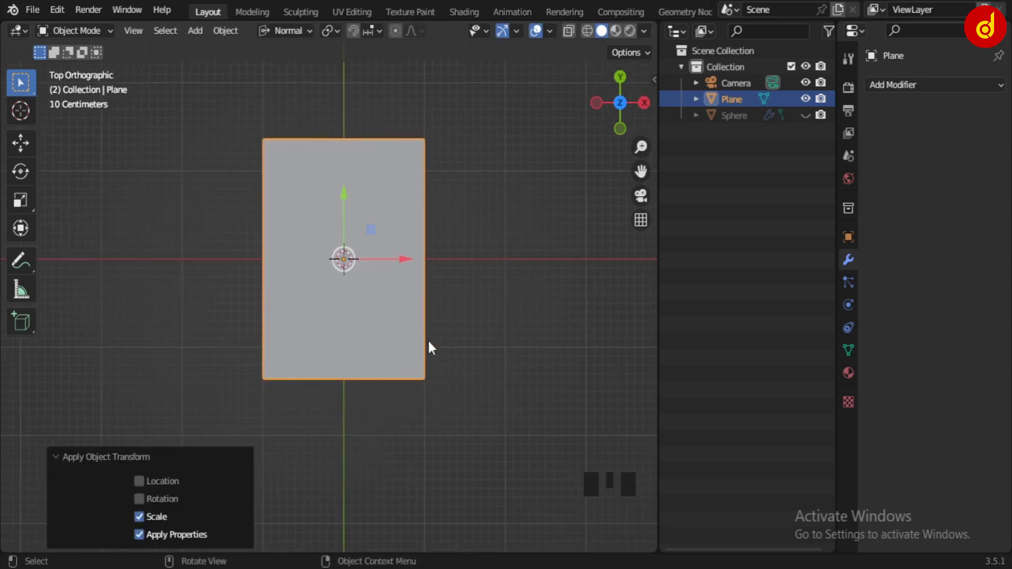
pyautogui.press('shift+r')
# Cut two horizontal loops and another loop across the plane to form a grid.
pyautogui.press('Tab')
pyautogui.press('ctrl+r')
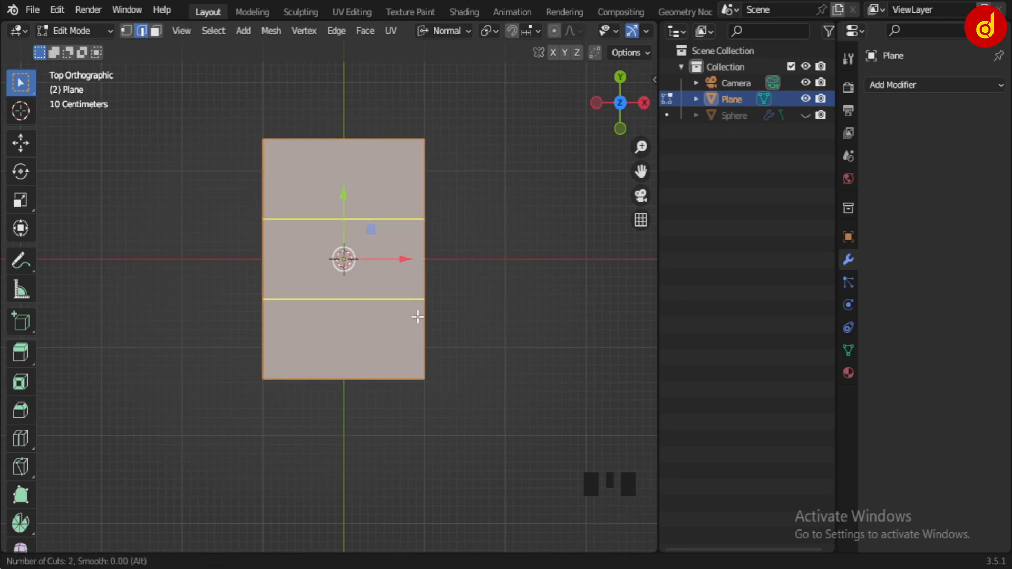
pyautogui.press('ctrl+r')
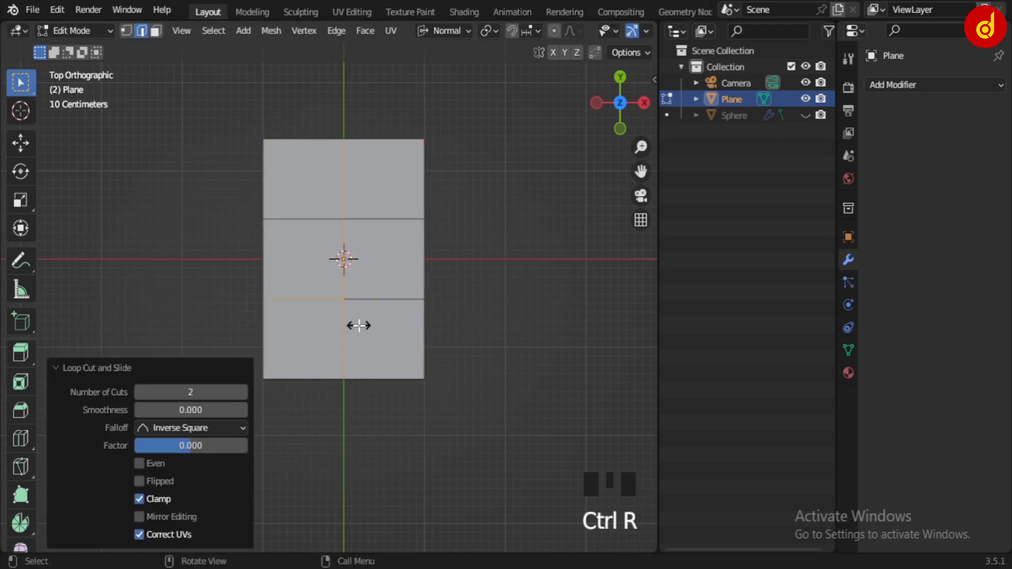
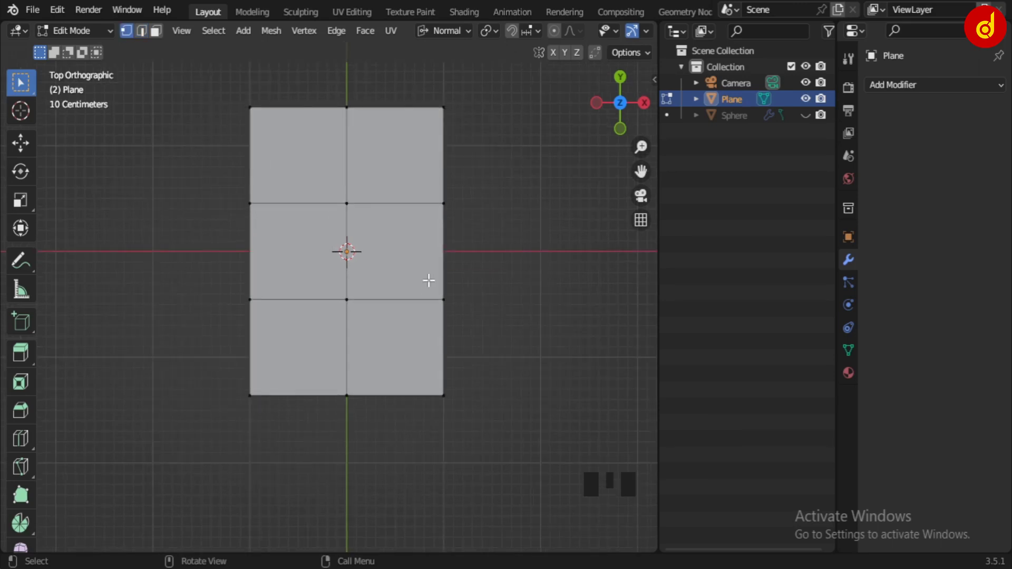
pyautogui.press('ctrl+r')
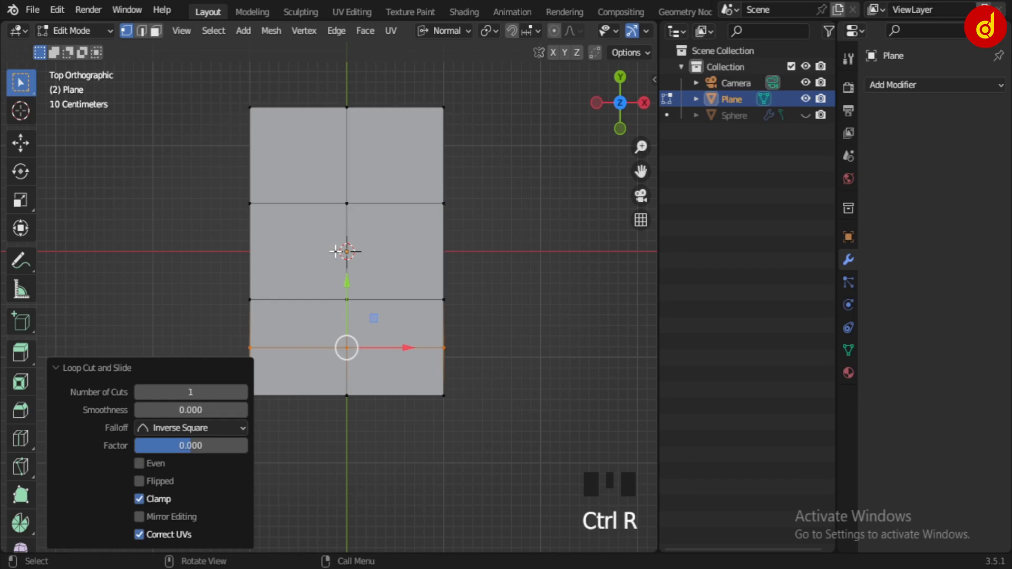
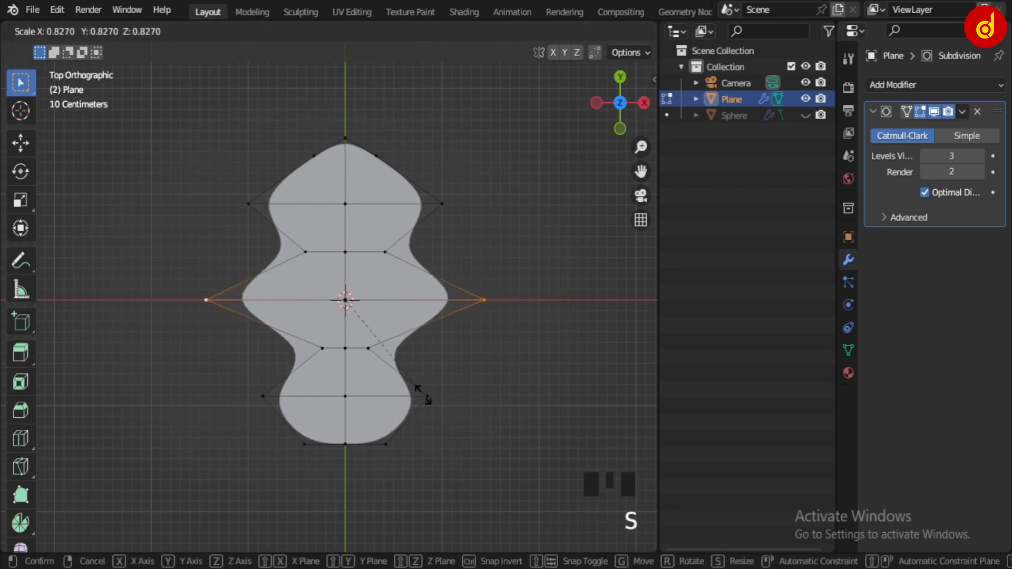
# Widen the lobed leaf, then delete it and add a fresh 2 m square plane at the origin.
pyautogui.press('Tab')
pyautogui.press('s')
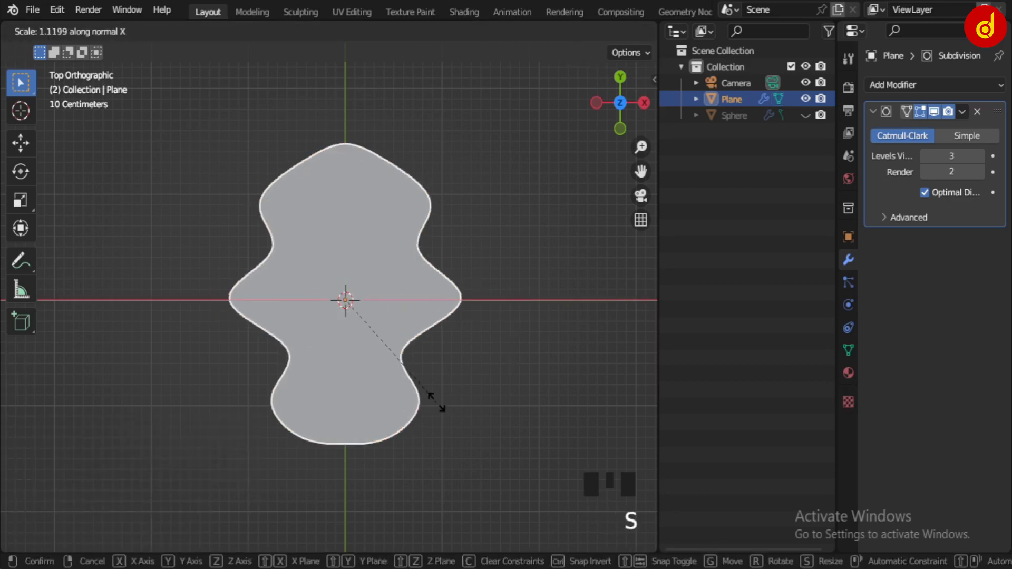
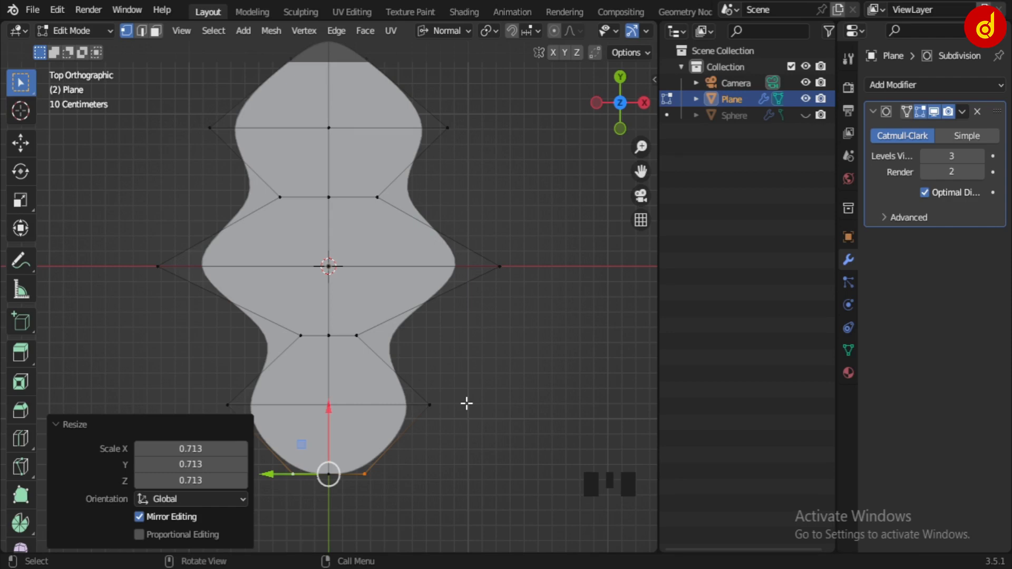
pyautogui.press('Tab')
pyautogui.scroll(-3)
pyautogui.press('Delete')
pyautogui.press('shift+a')
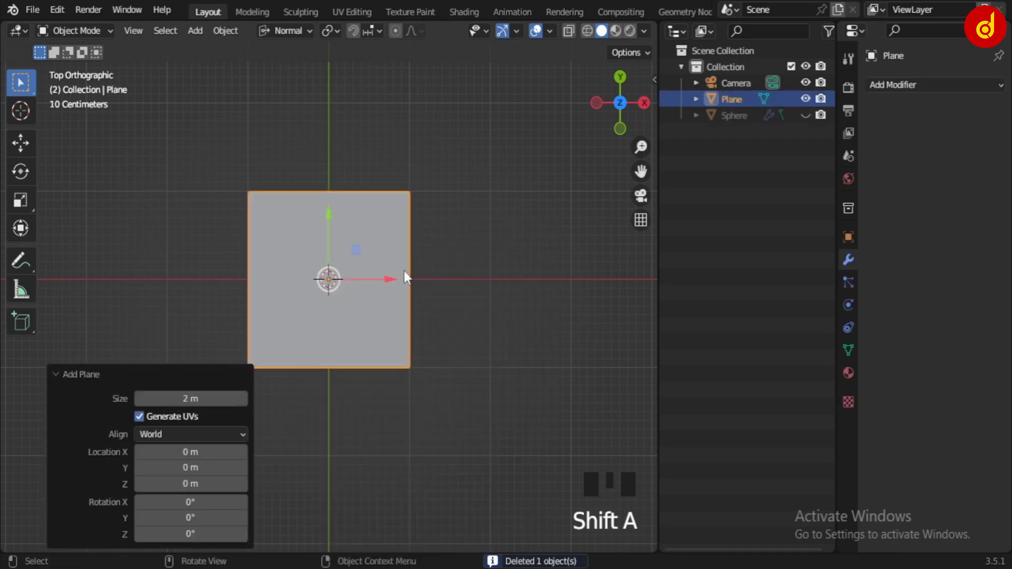
# Begin resizing the new square plane as the base of the rebuilt leaf.
pyautogui.press('s')
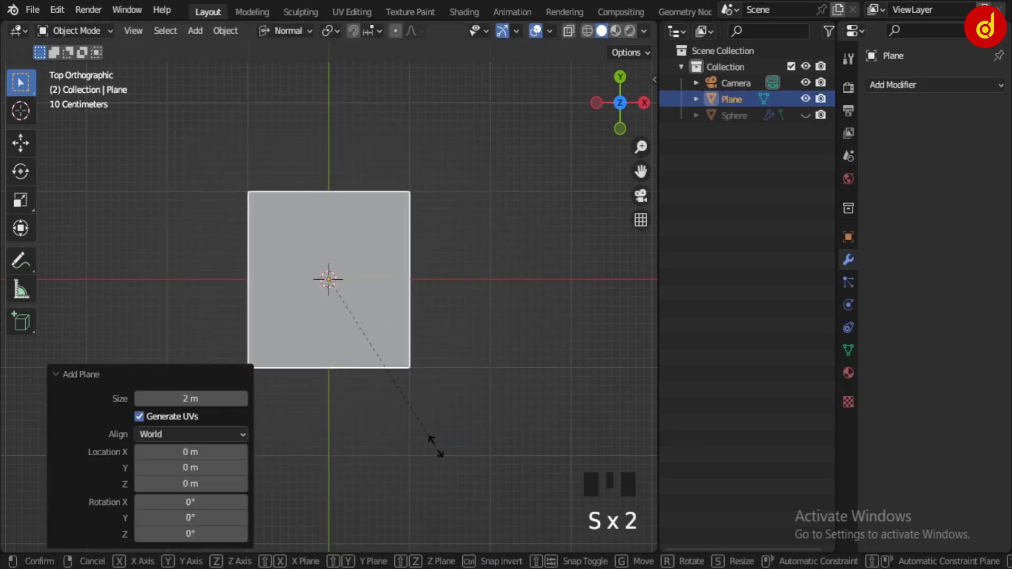
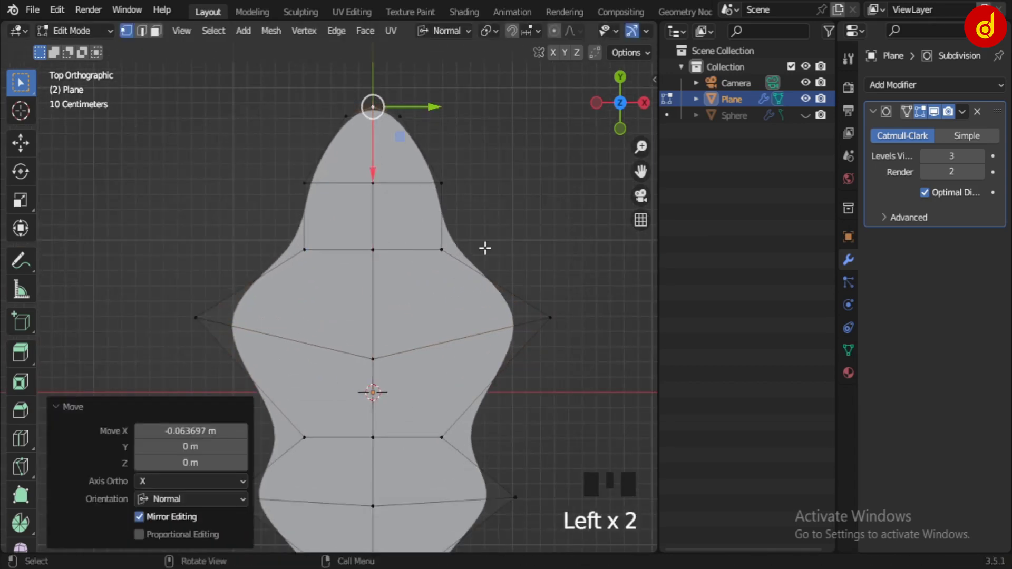
# Rotate and resize the leaf's tip vertices, checking the lower part of the leaf.
pyautogui.press('Tab')
pyautogui.scroll(-3)
pyautogui.scroll(3)
pyautogui.press('Tab')
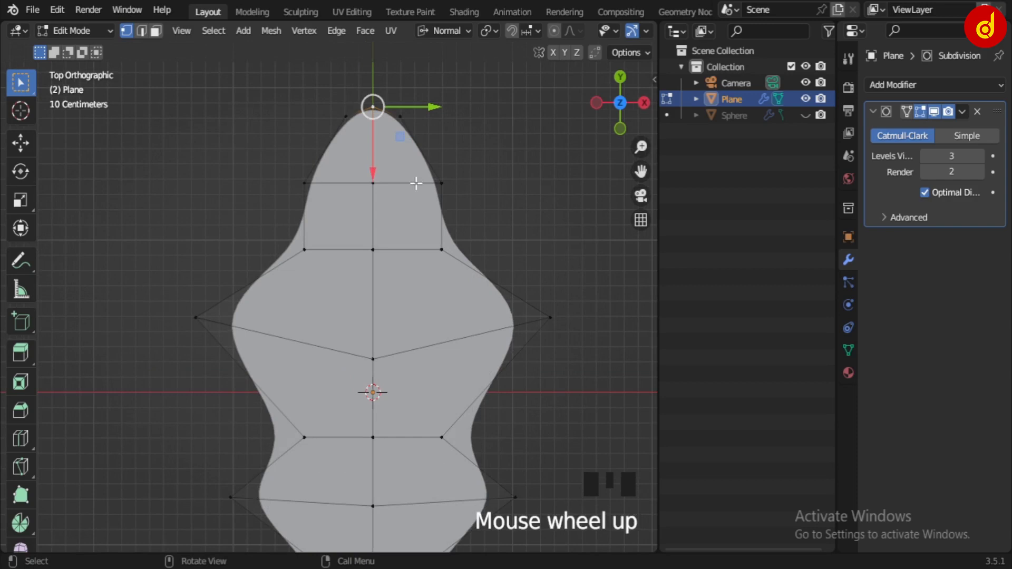
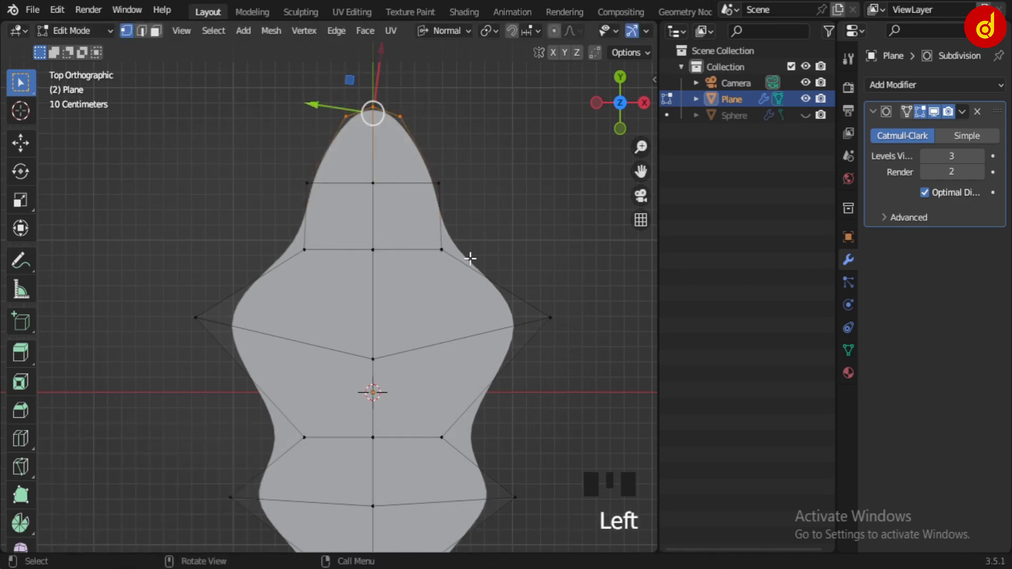
pyautogui.press('s')
pyautogui.press('Tab')
pyautogui.scroll(-3)
pyautogui.middleClick(475, 357)
pyautogui.scroll(3)
pyautogui.moveTo(455, 452); pyautogui.dragTo(451, 424)
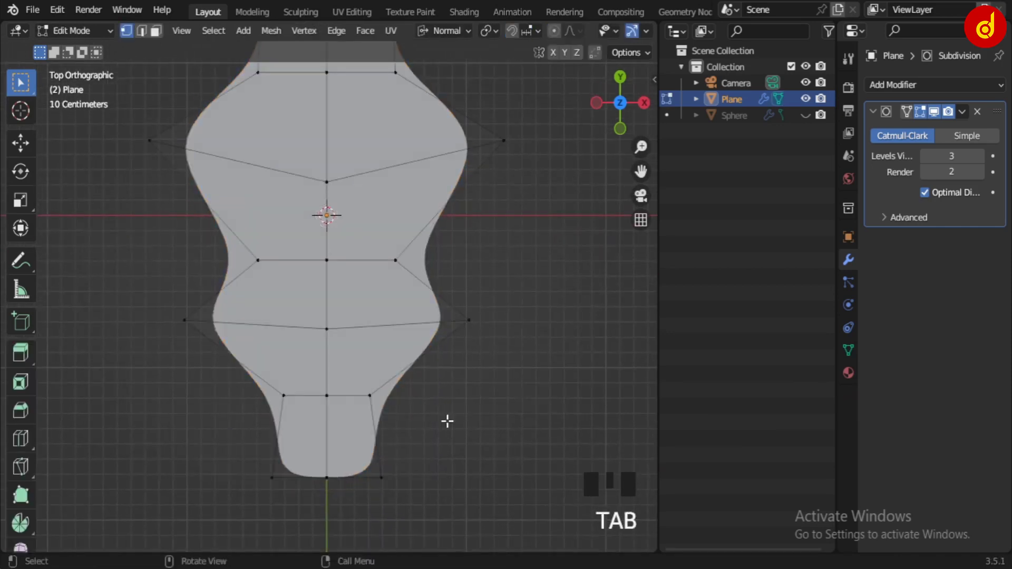
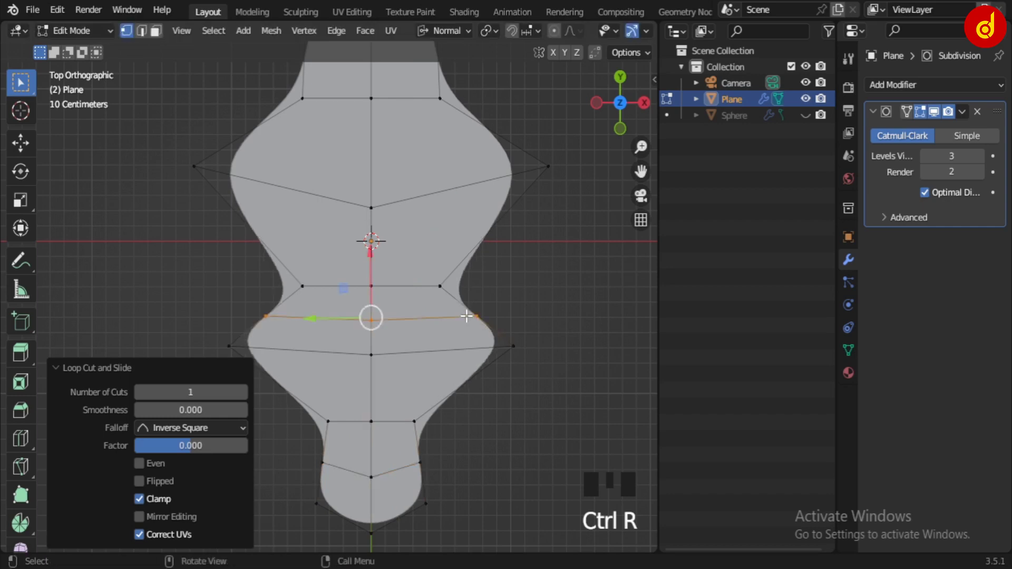
# Add another edge loop across the middle of the smoothed lobed leaf.
pyautogui.press('ctrl+r')
pyautogui.scroll(-3)
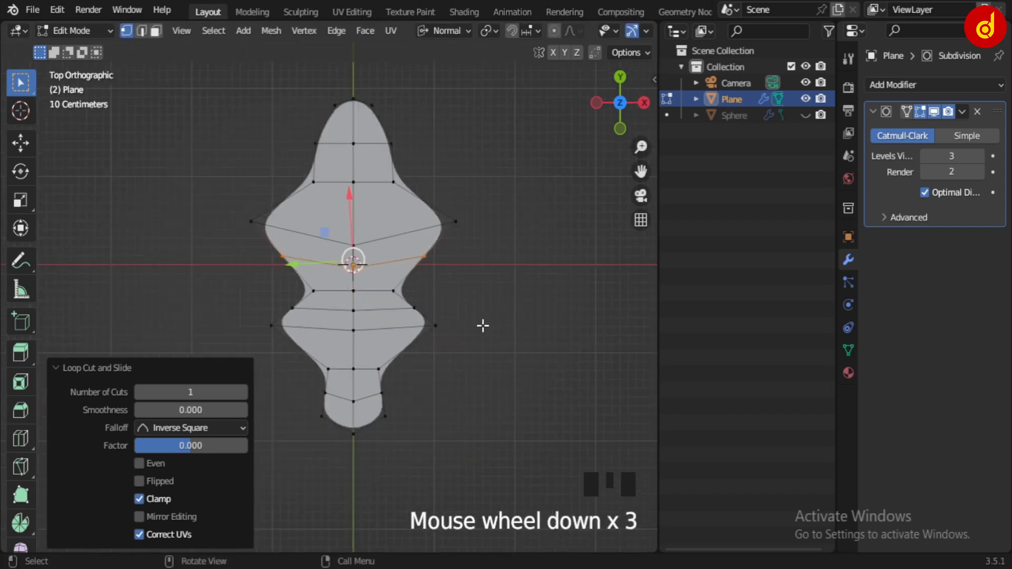
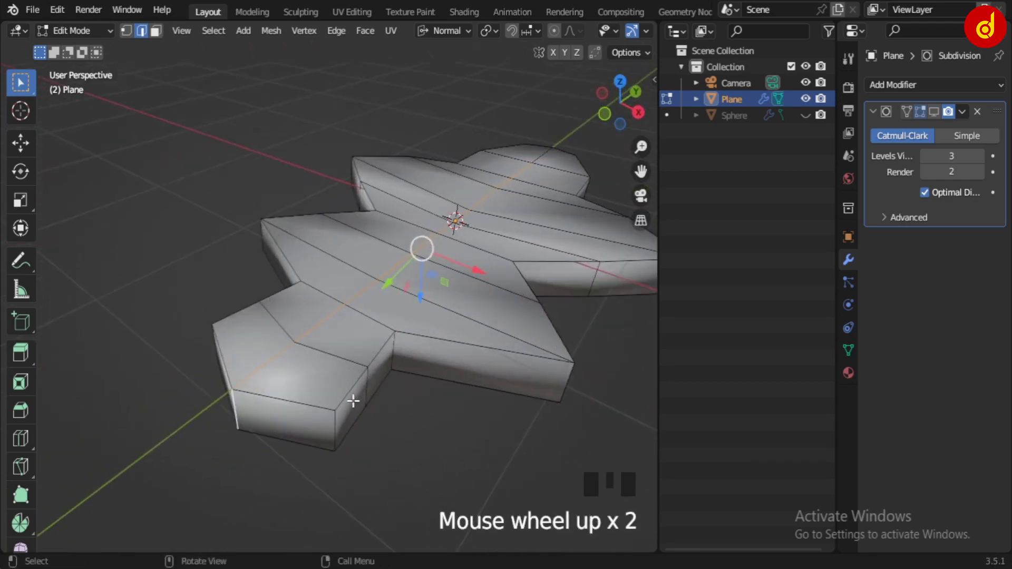
# Bevel the central edge line running along the thickened leaf slab.
pyautogui.press('ctrl+b')
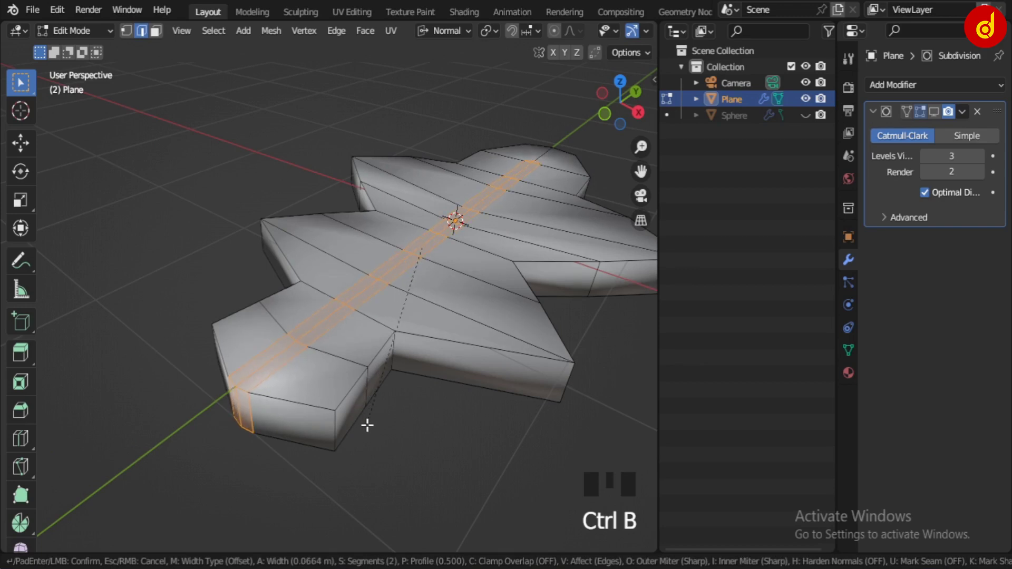
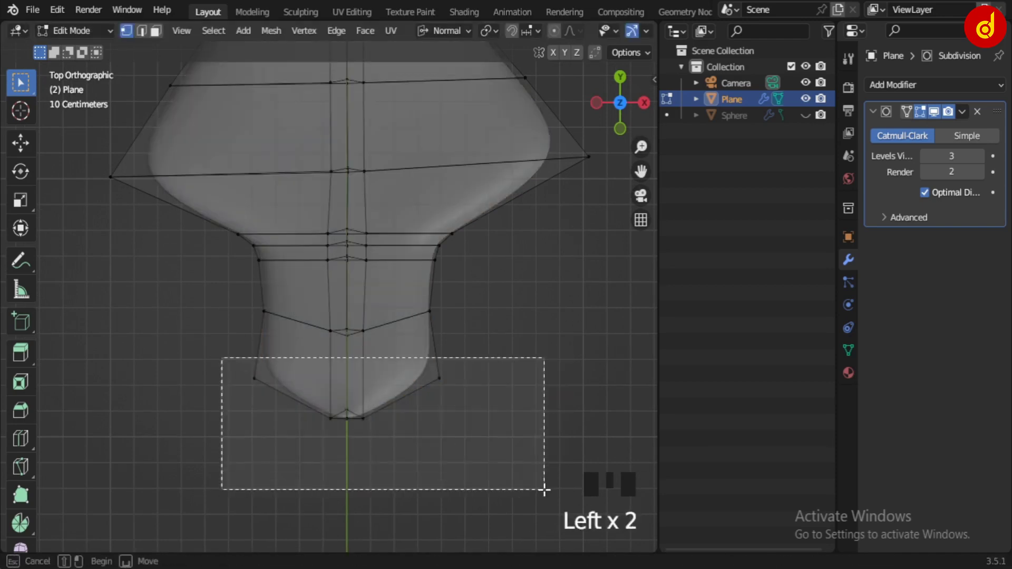
# Scale the bottom tip vertices together into a narrow stalk end and return to object mode.
pyautogui.press('s')
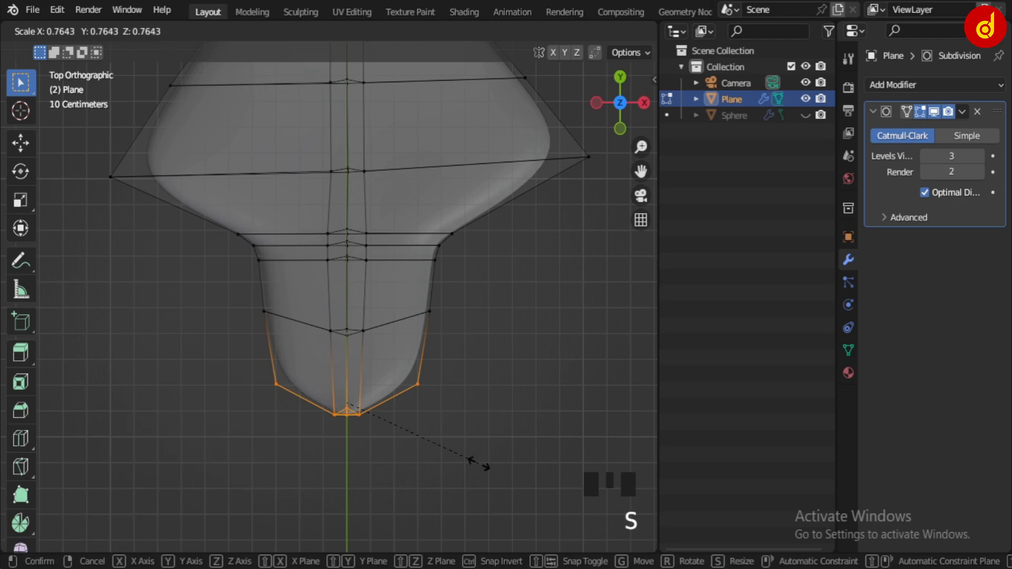
pyautogui.press('Tab')
pyautogui.scroll(-3)
pyautogui.moveTo(445, 310); pyautogui.dragTo(450, 372)
pyautogui.scroll(3)
pyautogui.press('Tab')
pyautogui.press('alt+z')
# View the arched leaf from the side and bring up the Add menu for a new cylinder.
pyautogui.scroll(-3)
pyautogui.press('Tab')
pyautogui.click(470, 419)
pyautogui.moveTo(435, 406); pyautogui.dragTo(318, 282)
pyautogui.press('KP_3')
pyautogui.scroll(-3)
pyautogui.moveTo(344, 343); pyautogui.dragTo(434, 358)
pyautogui.press('shift+a')
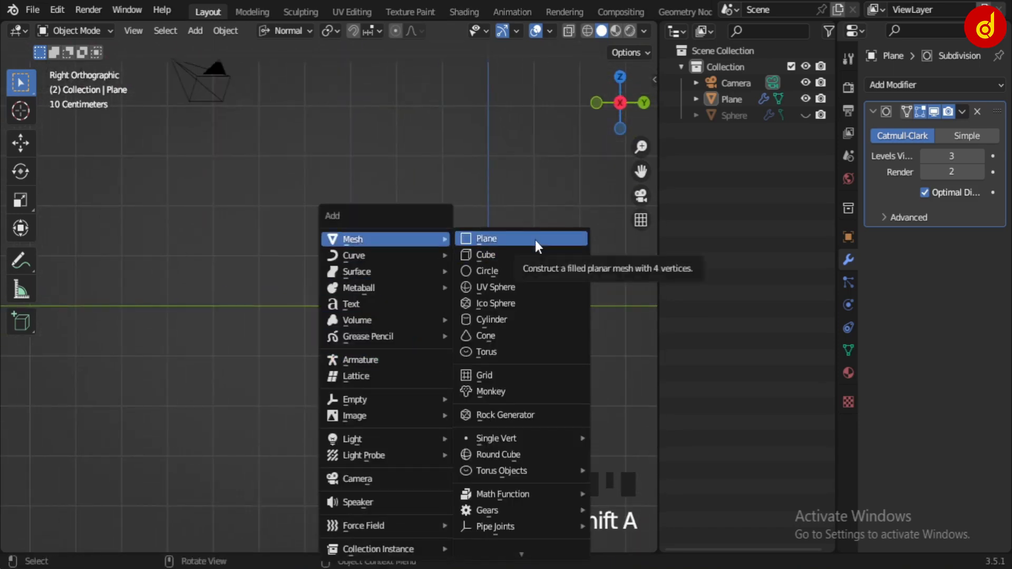
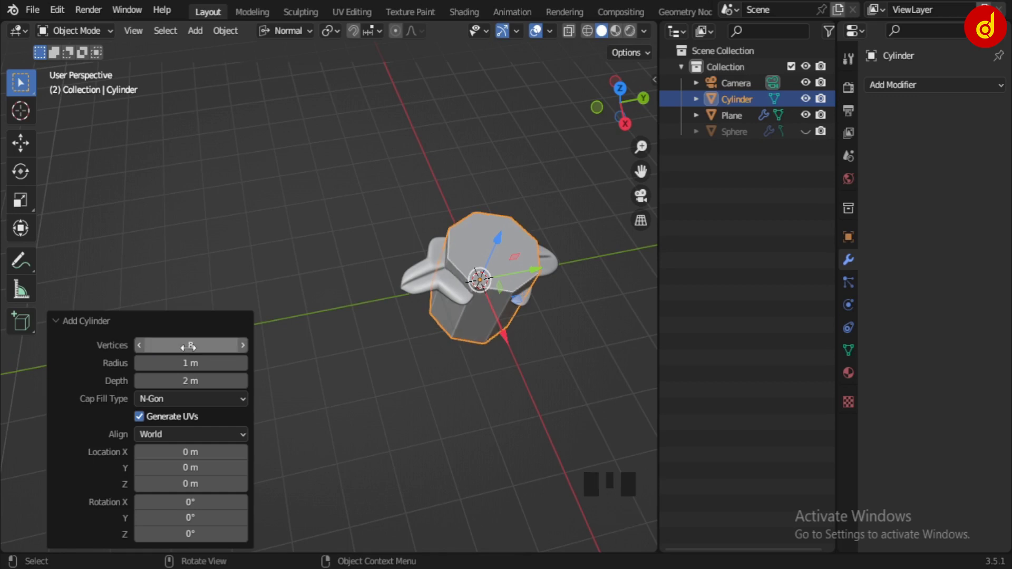
# Reduce the new cylinder to 8 sides and rotate it 90 degrees about Z.
pyautogui.moveTo(559, 373); pyautogui.dragTo(397, 358)
pyautogui.press('KP_3')
pyautogui.press('r')
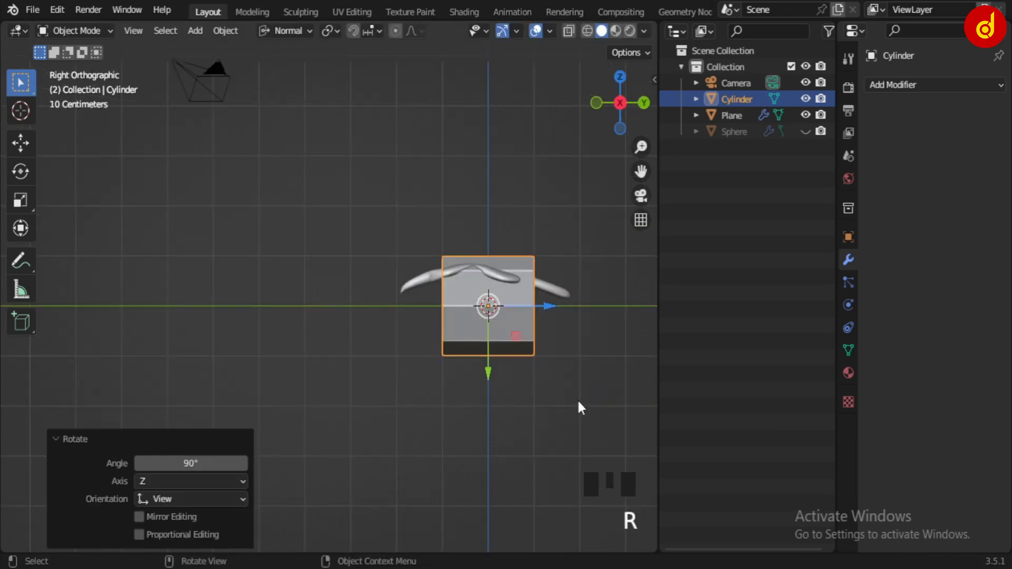
# Shrink the cylinder and stretch it lengthwise into a long thin rod, then shorten it to suit the leaf.
pyautogui.click(549, 314)
pyautogui.press('s')
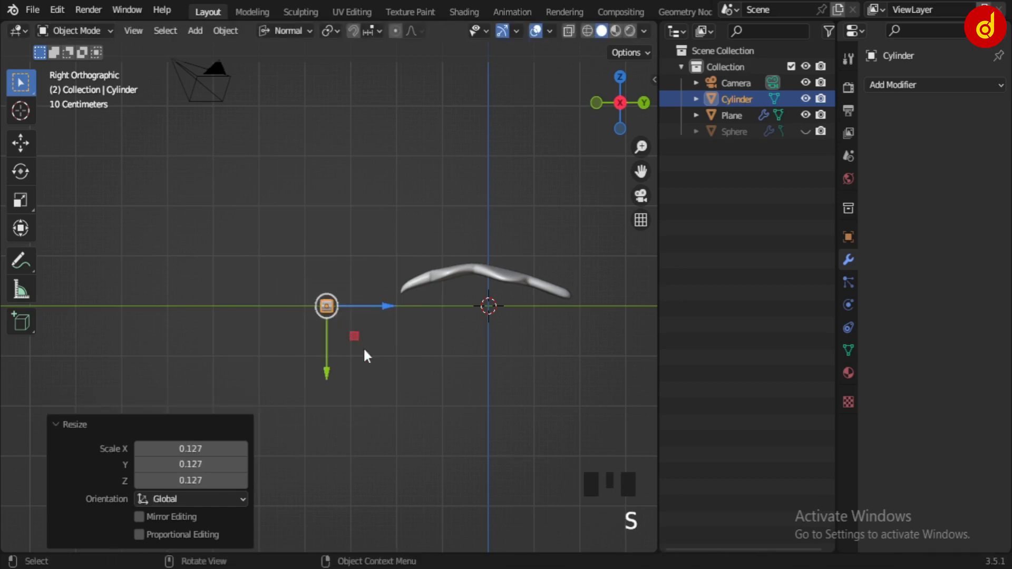
pyautogui.scroll(-3)
pyautogui.press('s')
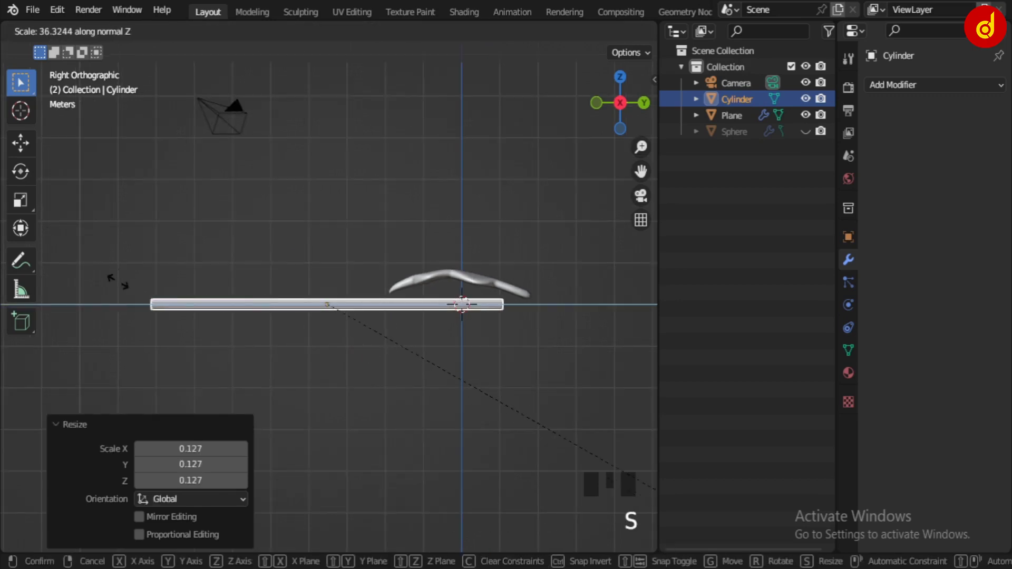
pyautogui.scroll(-3)
pyautogui.moveTo(313, 392); pyautogui.dragTo(373, 440)
pyautogui.press('KP_7')
pyautogui.scroll(3)
pyautogui.press('s')
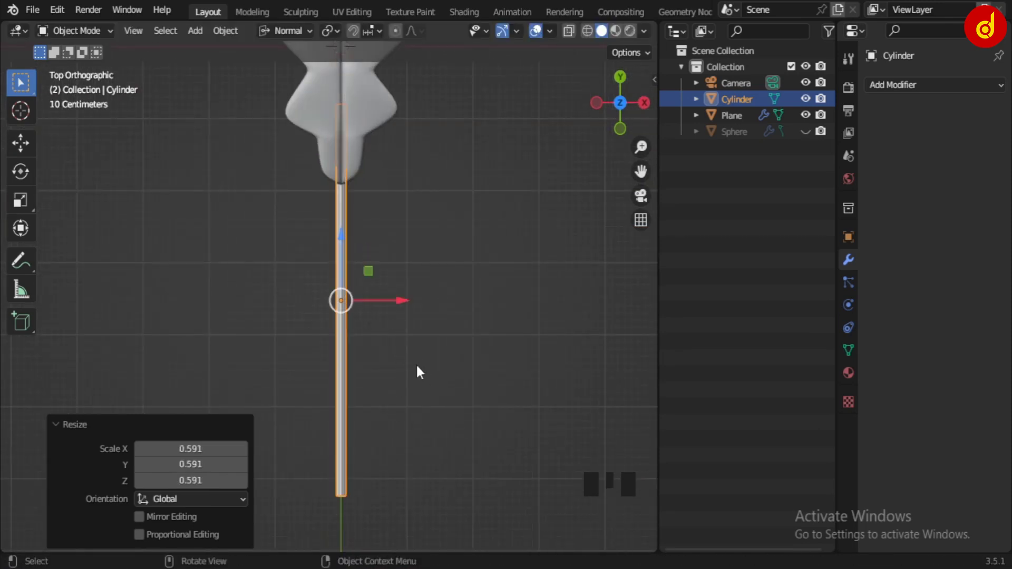
pyautogui.press('KP_3')
pyautogui.scroll(-3)
pyautogui.press('s')
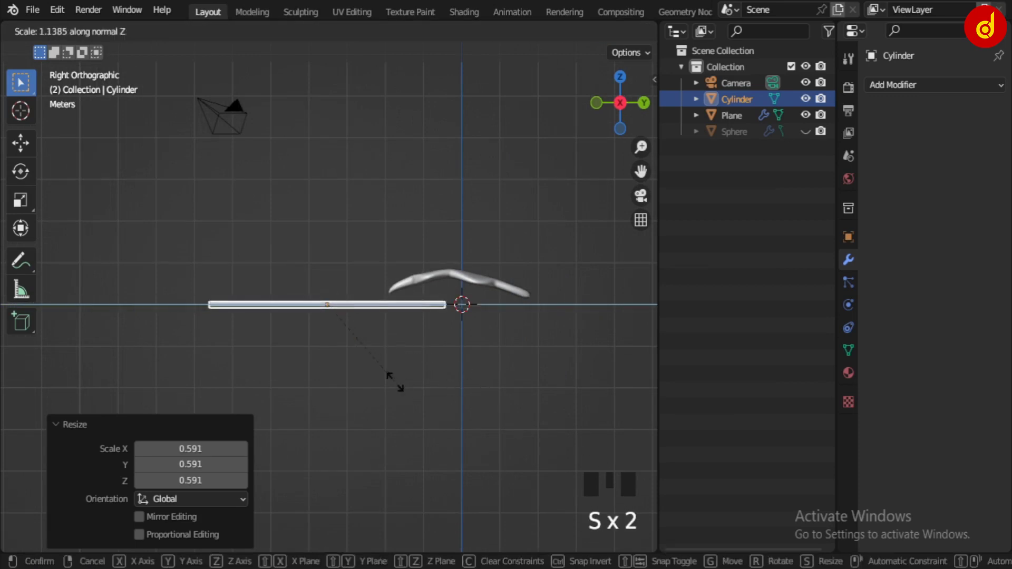
pyautogui.click(390, 307)
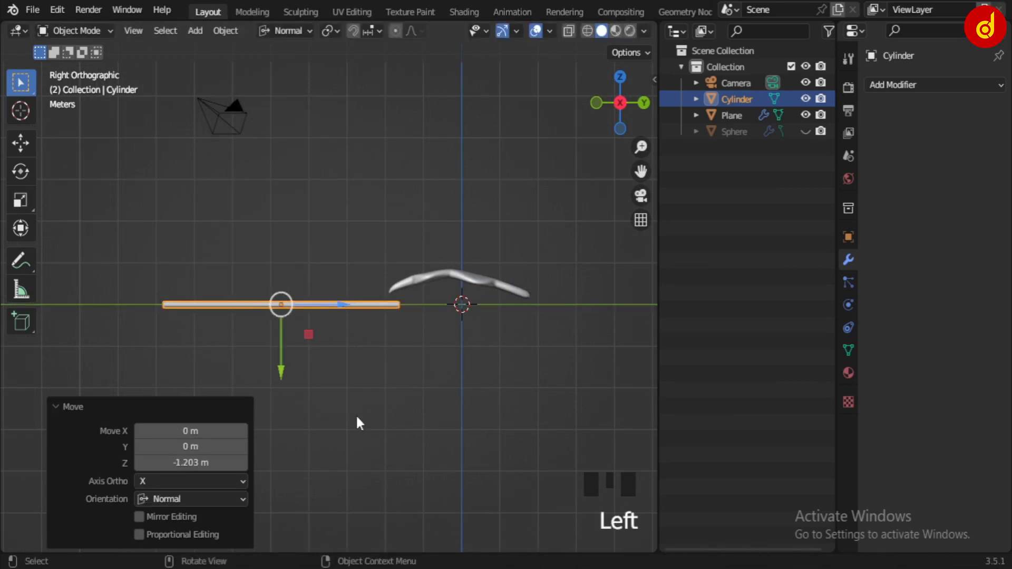
# Move and turn the stem so its end meets the leaf's narrow tip.
pyautogui.scroll(3)
pyautogui.scroll(-3)
pyautogui.moveTo(513, 374); pyautogui.dragTo(576, 450)
pyautogui.press('KP_3')
pyautogui.scroll(3)
pyautogui.press('r')
pyautogui.scroll(-3)
pyautogui.scroll(3)
pyautogui.press('g')
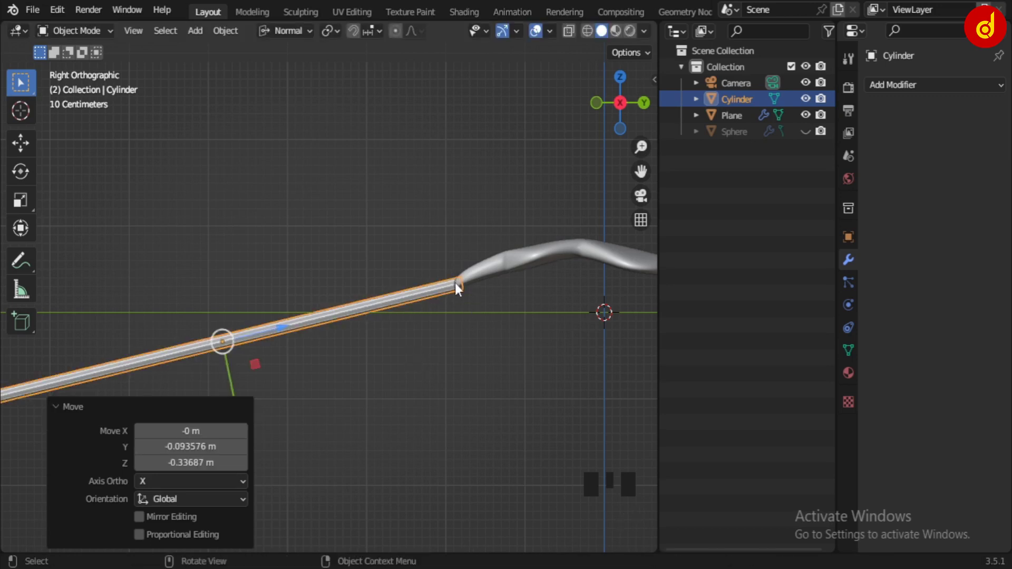
pyautogui.moveTo(462, 291); pyautogui.dragTo(330, 35)
pyautogui.moveTo(330, 34); pyautogui.dragTo(441, 363)
pyautogui.press('r')
pyautogui.scroll(-3)
pyautogui.middleClick(465, 355)
pyautogui.moveTo(474, 391); pyautogui.dragTo(479, 478)
# Tilt and resize the stem to line up with the leaf tip, then give it a level-2 Subdivision Surface.
pyautogui.press('KP_3')
pyautogui.scroll(3)
pyautogui.scroll(-3)
pyautogui.press('KP_7')
pyautogui.scroll(3)
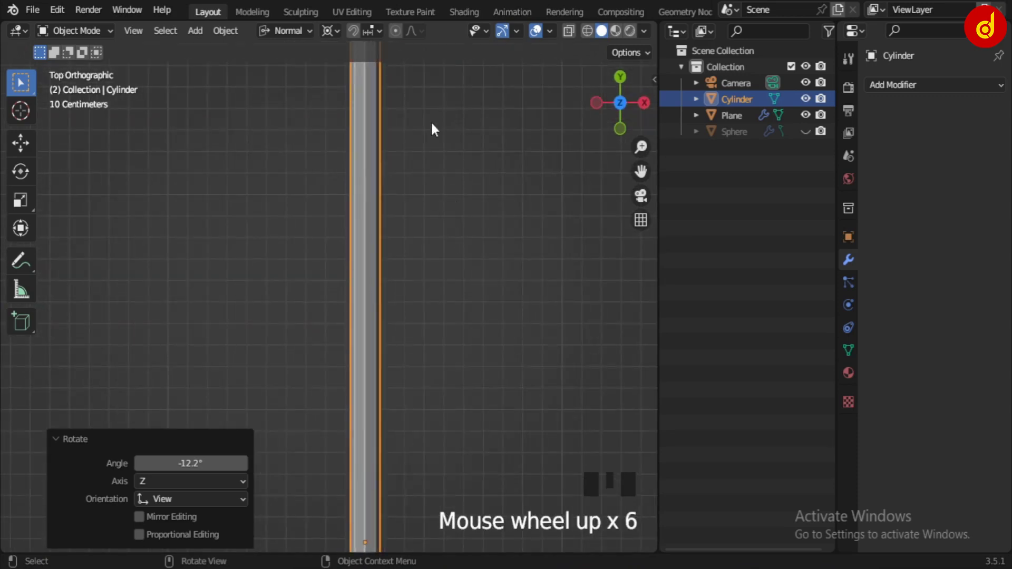
pyautogui.moveTo(478, 204); pyautogui.dragTo(483, 399)
pyautogui.press('s')
pyautogui.rightClick(359, 262)
pyautogui.press('s')
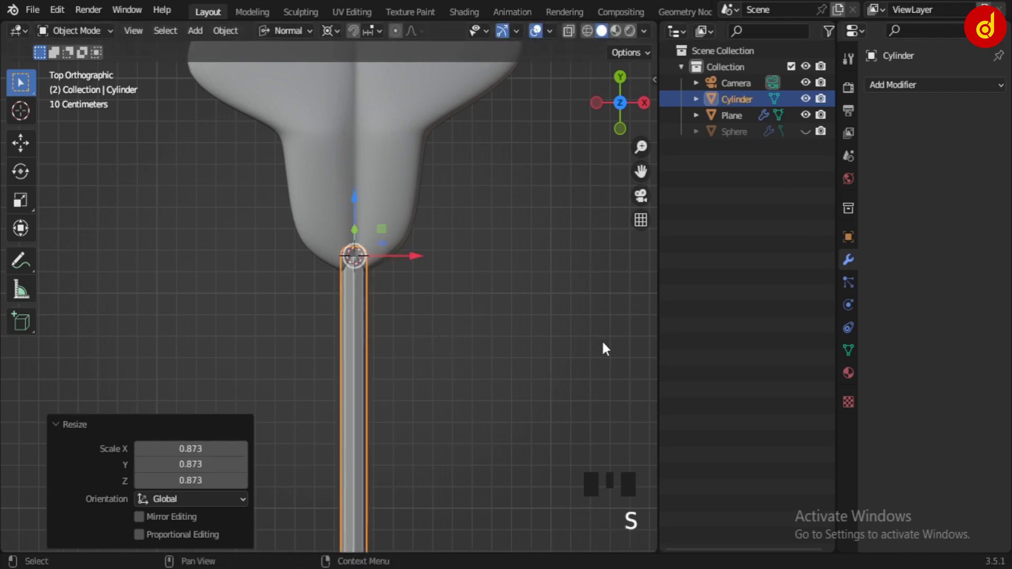
pyautogui.moveTo(918, 92); pyautogui.dragTo(598, 319)
pyautogui.scroll(-3)
pyautogui.scroll(3)
pyautogui.press('Tab')
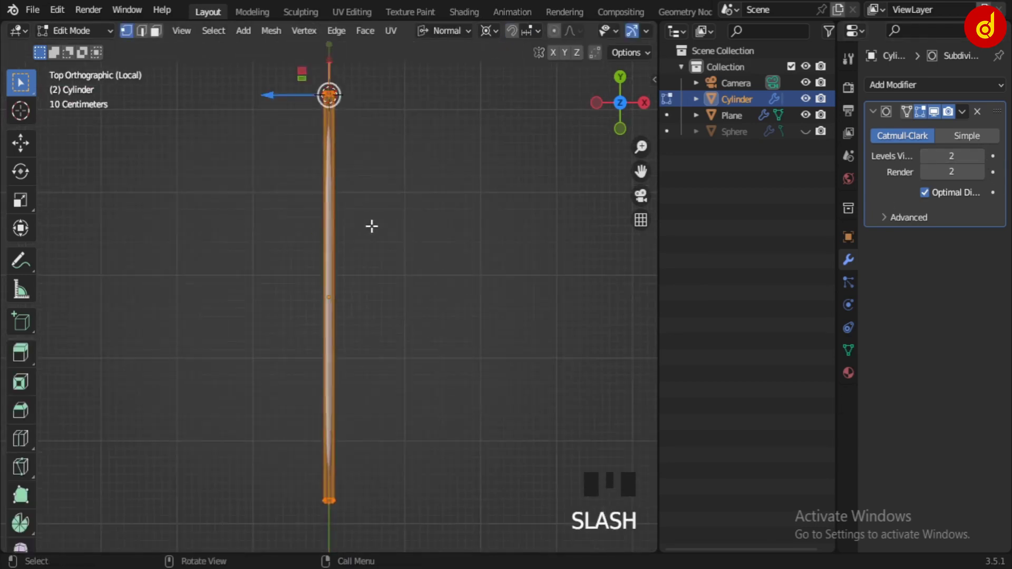
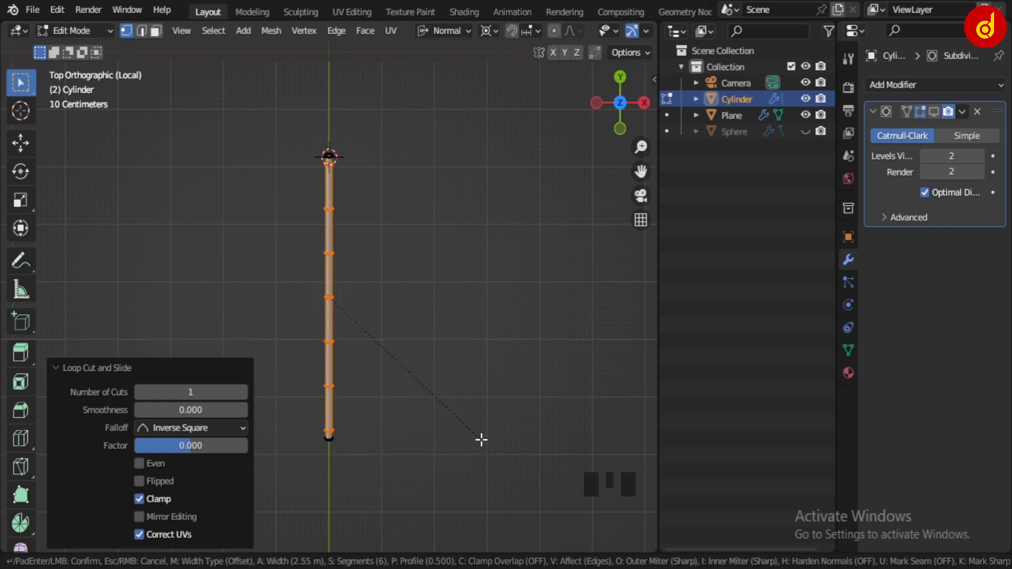
# Add several edge loops along the stem's length and return to object mode.
pyautogui.press('Tab')
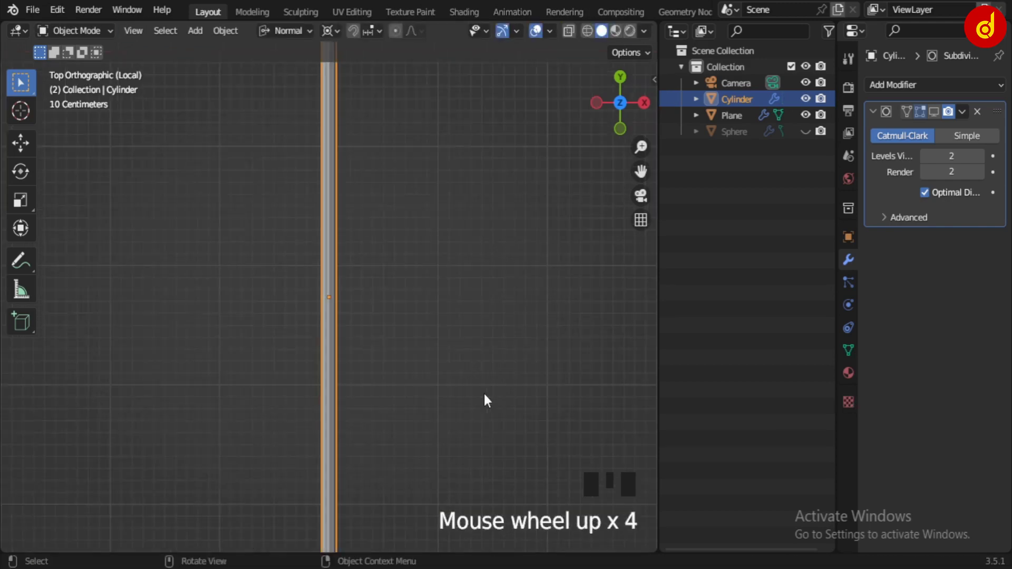
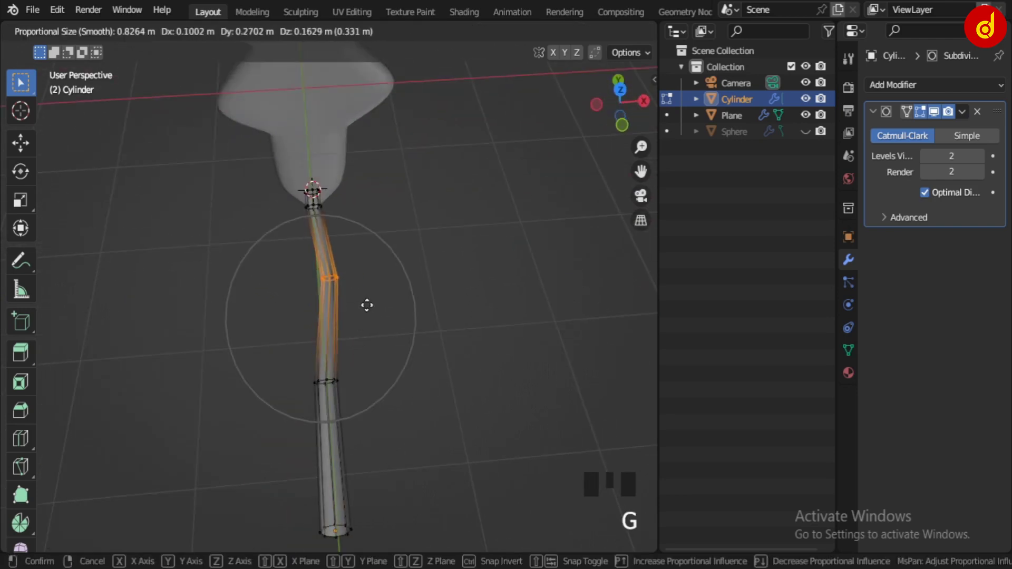
# Confirm the stem's bend and inspect the stem and leaf from several angles.
pyautogui.press('Tab')
pyautogui.press('alt+z')
pyautogui.click(480, 348)
pyautogui.scroll(-3)
pyautogui.moveTo(362, 366); pyautogui.dragTo(389, 307)
pyautogui.scroll(3)
pyautogui.moveTo(364, 320); pyautogui.dragTo(423, 307)
pyautogui.scroll(3)
pyautogui.moveTo(452, 329); pyautogui.dragTo(440, 312)
pyautogui.click(440, 311)
pyautogui.moveTo(440, 312); pyautogui.dragTo(476, 342)
pyautogui.moveTo(476, 342); pyautogui.dragTo(455, 332)
# From the side view, move the stem's tip vertices upward toward the leaf blade.
pyautogui.press('KP_3')
pyautogui.middleClick(388, 355)
pyautogui.scroll(3)
pyautogui.press('Tab')
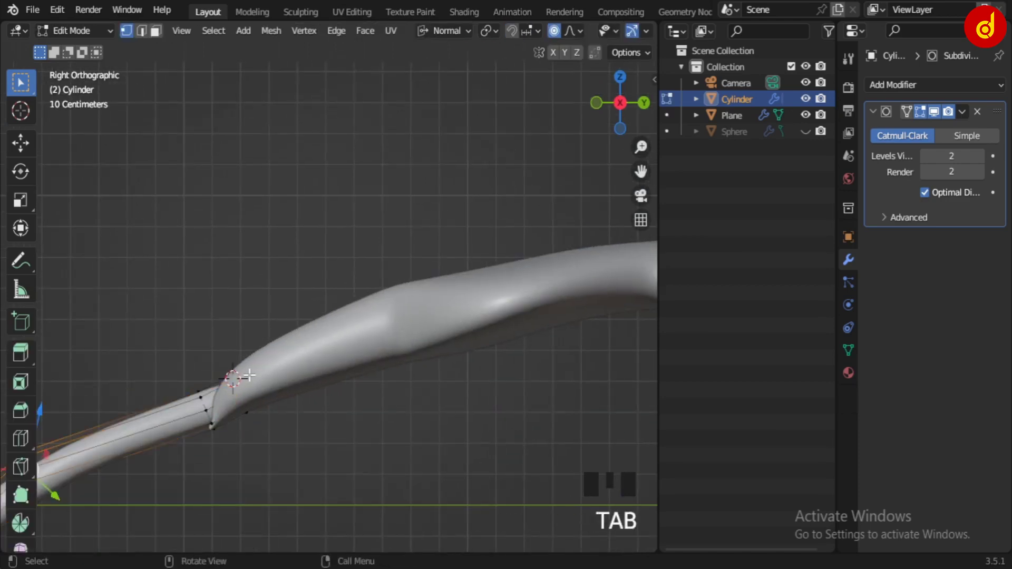
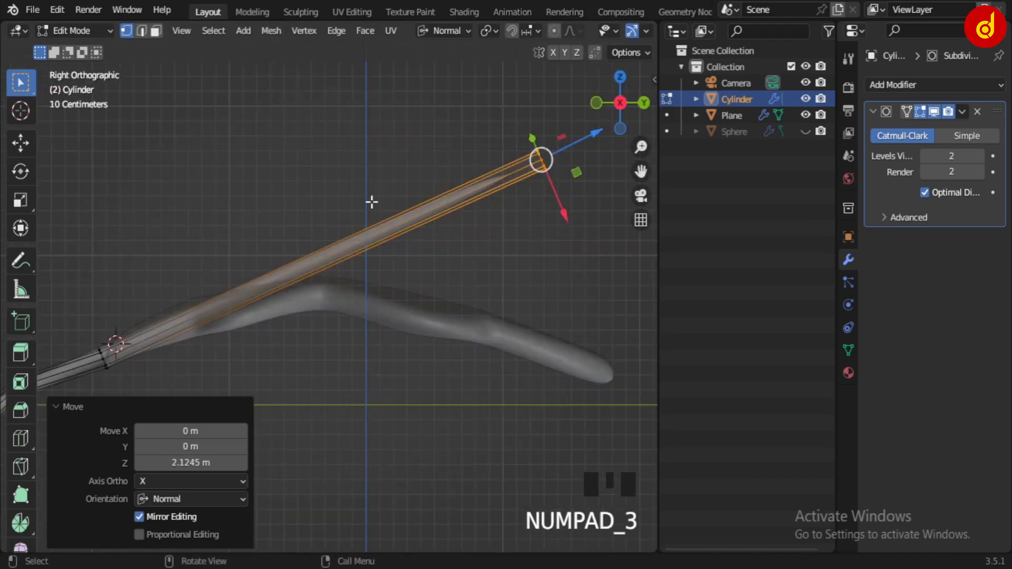
pyautogui.press('g')
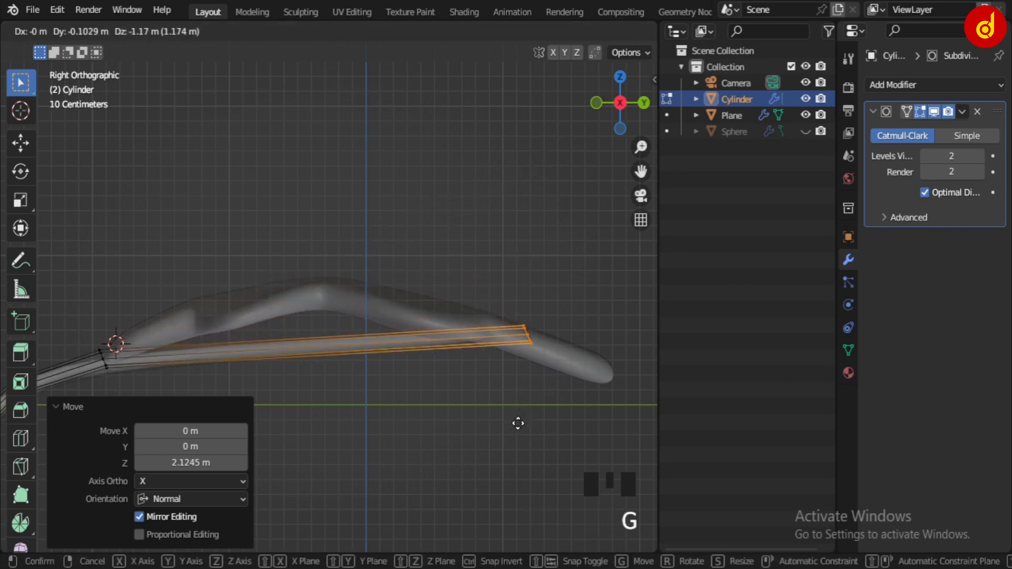
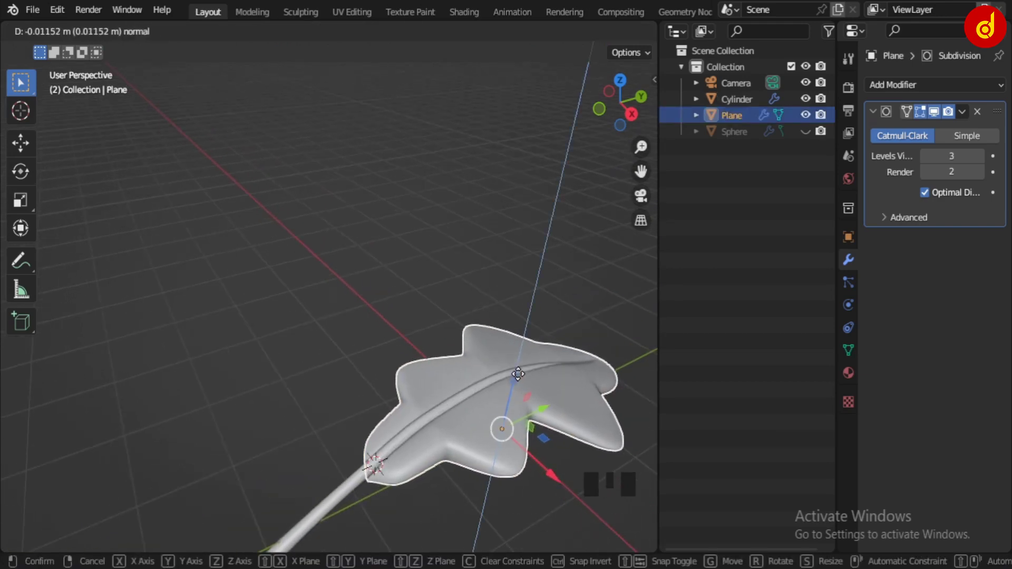
# Select the leaf and enter vertex editing on it.
pyautogui.click(412, 370)
pyautogui.moveTo(375, 456); pyautogui.dragTo(492, 408)
pyautogui.scroll(3)
pyautogui.scroll(-3)
pyautogui.moveTo(437, 399); pyautogui.dragTo(413, 404)
pyautogui.click(412, 404)
pyautogui.press('Tab')
# Add lengthwise loop cuts to the leaf for shaping its wavy lobes.
pyautogui.press('ctrl+r')
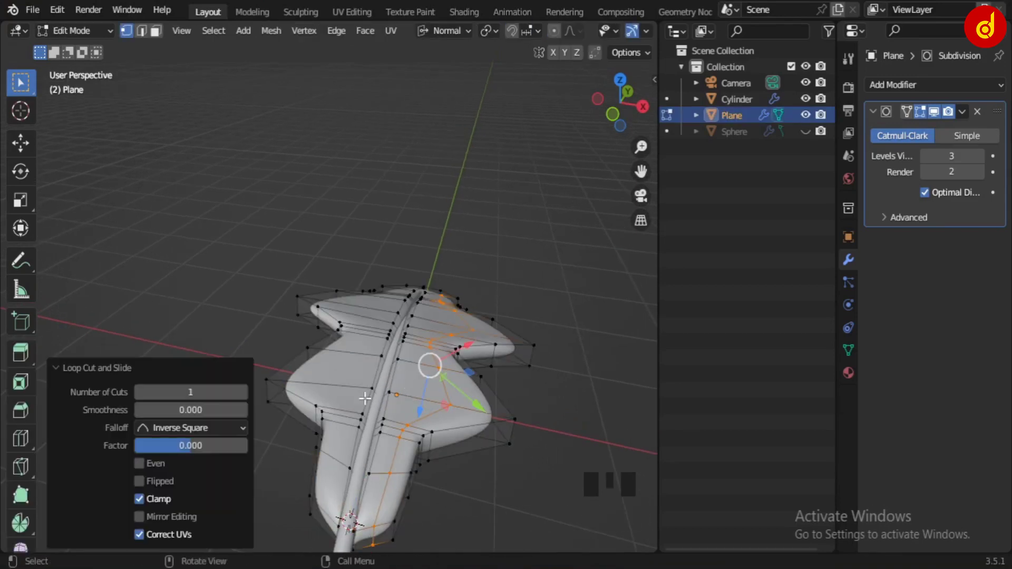
pyautogui.press('ctrl+r')
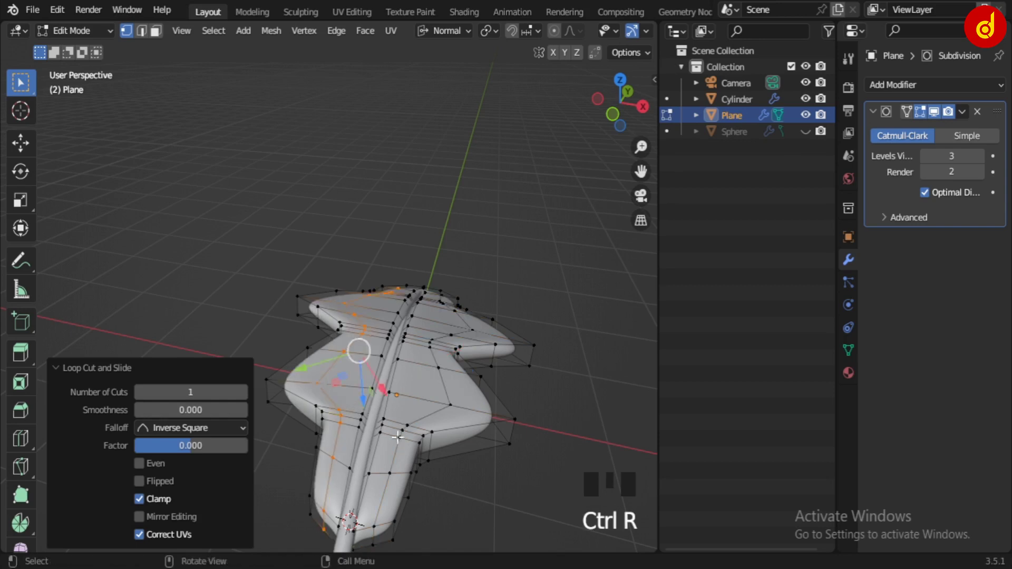
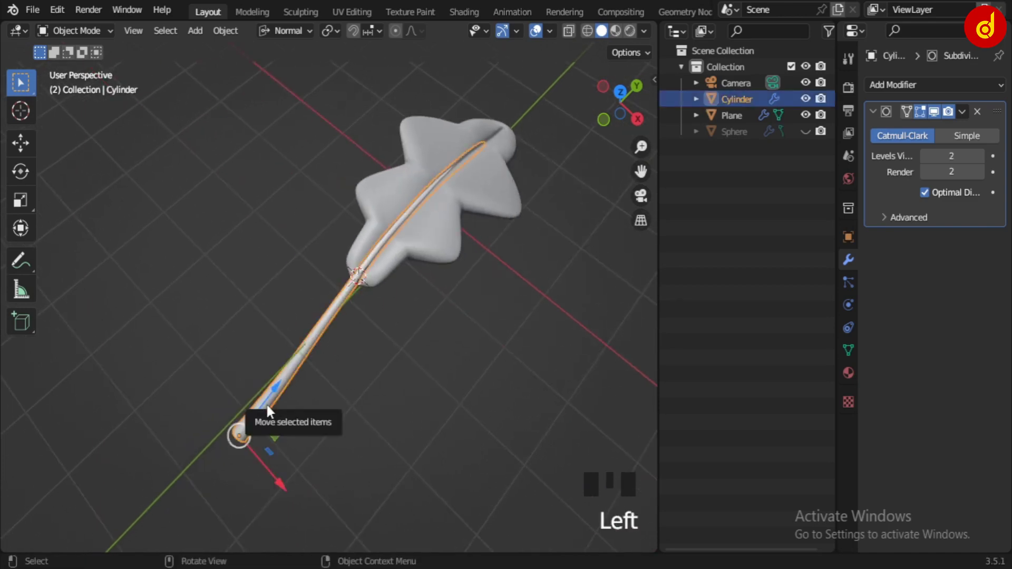
# Unhide the carrot body (Sphere) and select the leaf plane with its stem cylinder.
pyautogui.click(813, 140)
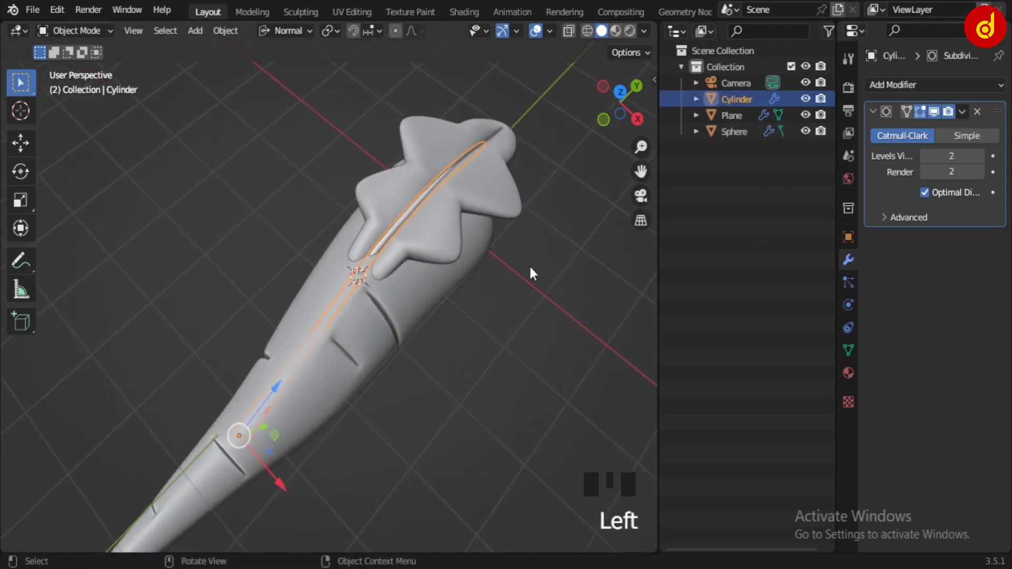
pyautogui.click(485, 176)
pyautogui.press('KP_3')
pyautogui.click(385, 279)
# Lower the leaf and stem onto the carrot's top and frame them in top view.
pyautogui.moveTo(457, 352); pyautogui.dragTo(307, 346)
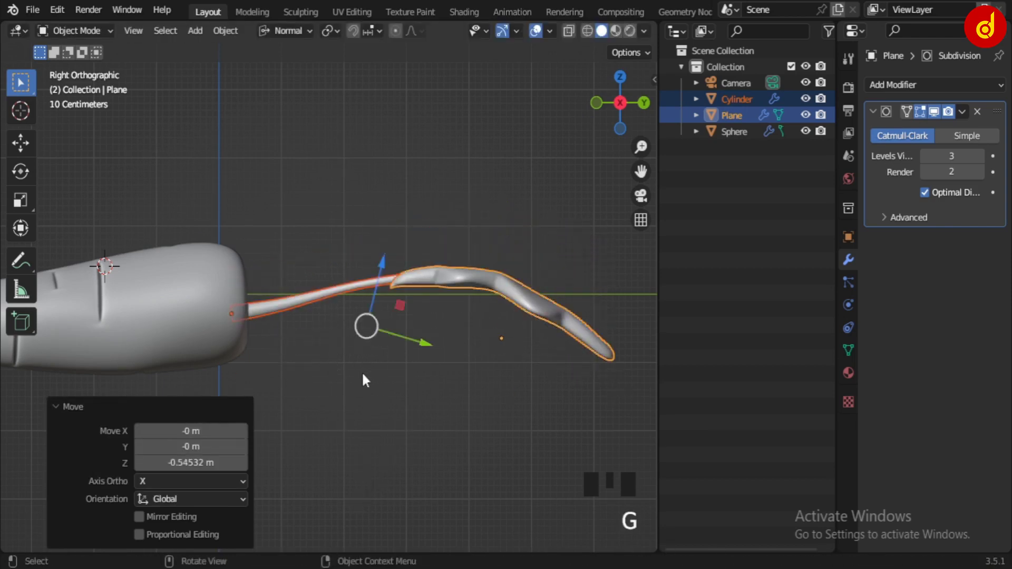
pyautogui.press('KP_7')
pyautogui.scroll(-3)
pyautogui.scroll(3)
# Scale the leaf branch down to 0.65 so it fits the carrot top.
pyautogui.press('s')
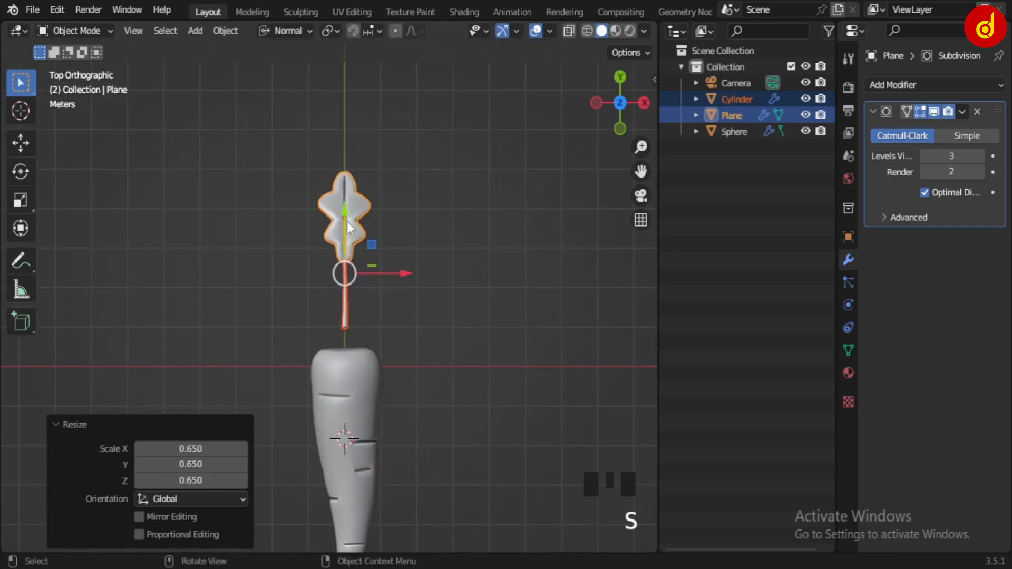
pyautogui.click(350, 213)
pyautogui.moveTo(361, 246); pyautogui.dragTo(391, 275)
pyautogui.click(438, 347)
pyautogui.scroll(-3)
pyautogui.moveTo(445, 317); pyautogui.dragTo(458, 308)
pyautogui.scroll(3)
pyautogui.moveTo(456, 327); pyautogui.dragTo(439, 213)
pyautogui.click(439, 213)
pyautogui.scroll(3)
pyautogui.moveTo(438, 229); pyautogui.dragTo(394, 366)
pyautogui.scroll(3)
# Duplicate the leaf branch, rotate it about 7 degrees outward and seat its base on the main stem.
pyautogui.press('shift+d')
pyautogui.press('r')
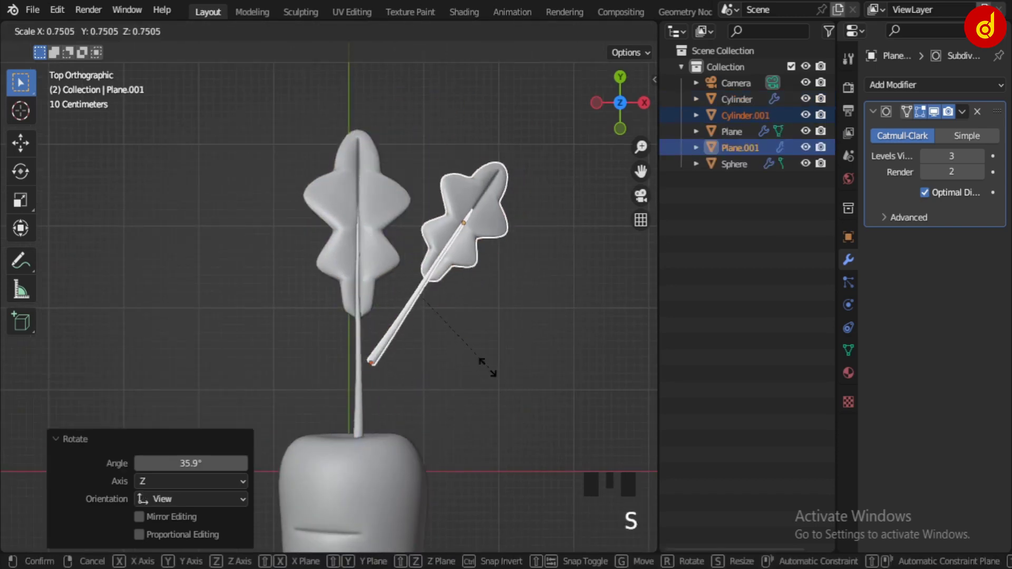
pyautogui.scroll(3)
pyautogui.press('g')
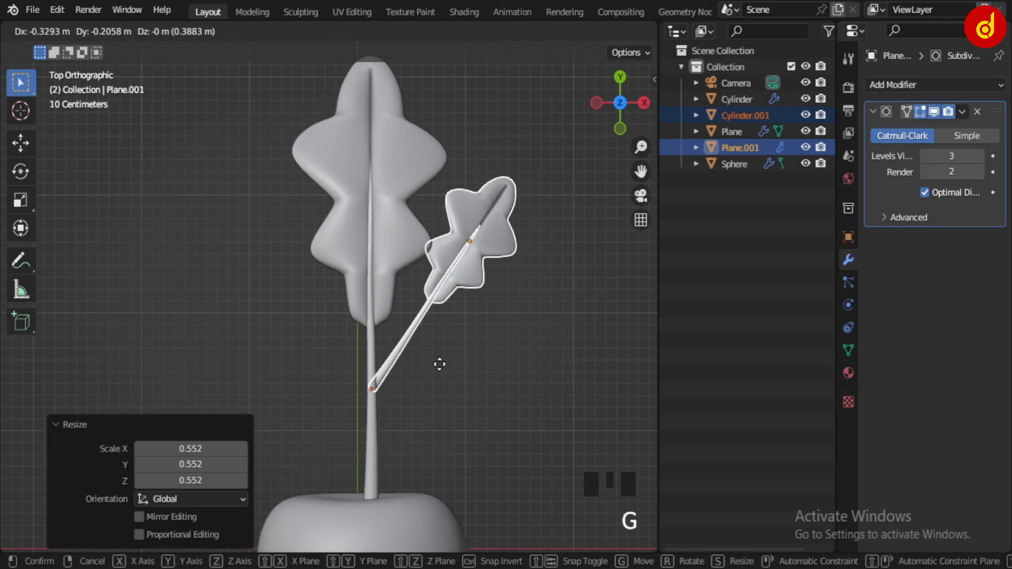
pyautogui.moveTo(477, 411); pyautogui.dragTo(364, 243)
pyautogui.press('KP_3')
pyautogui.click(335, 264)
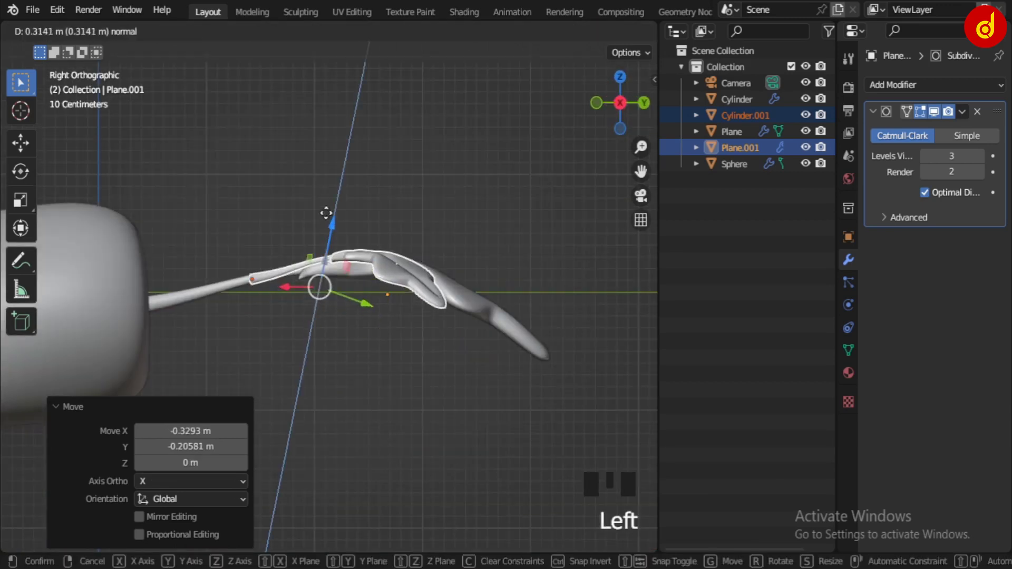
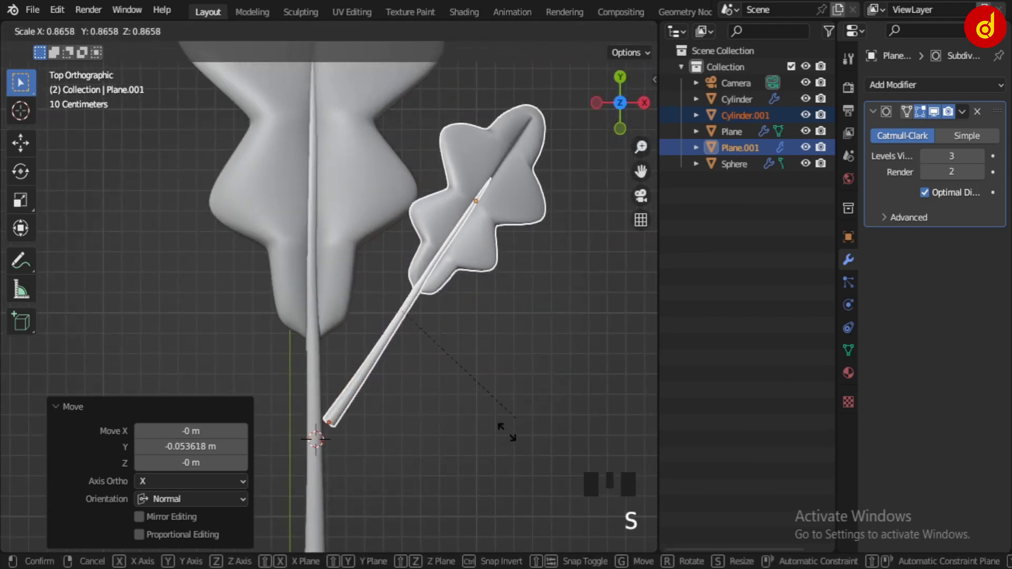
# Resize the side branch and start rotating a copy for the opposite side.
pyautogui.moveTo(335, 30); pyautogui.dragTo(465, 428)
pyautogui.press('s')
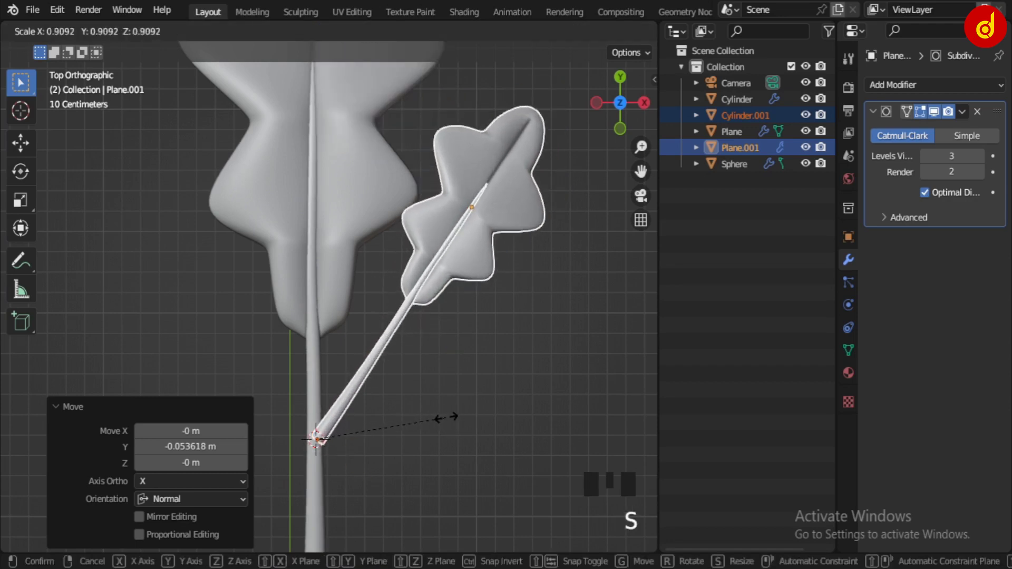
pyautogui.scroll(-3)
pyautogui.press('r')
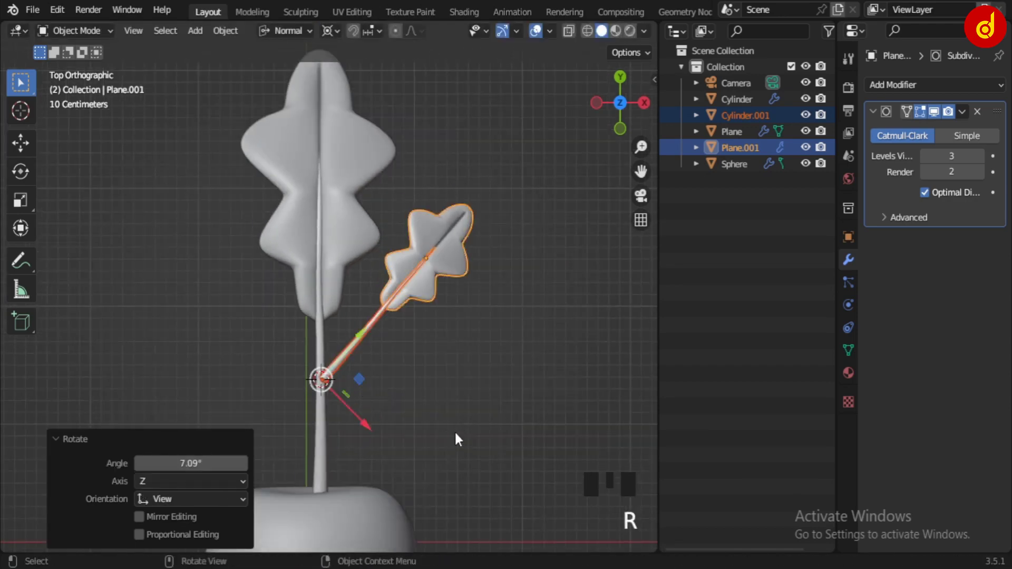
# Duplicate a left-side branch, place its base on the main stem and rotate it the opposite way.
pyautogui.press('shift+d')
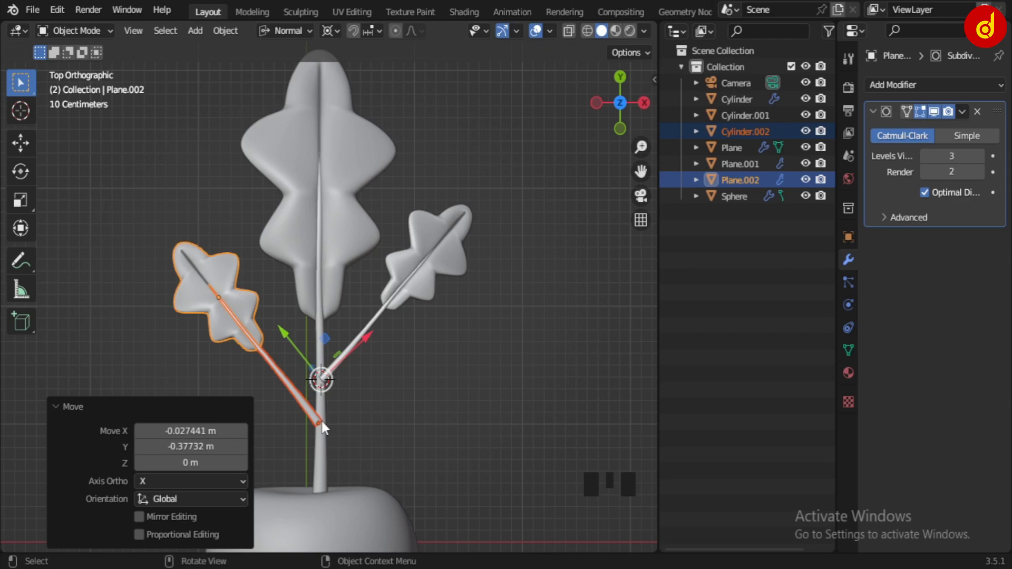
pyautogui.moveTo(326, 428); pyautogui.dragTo(357, 447)
pyautogui.press('r')
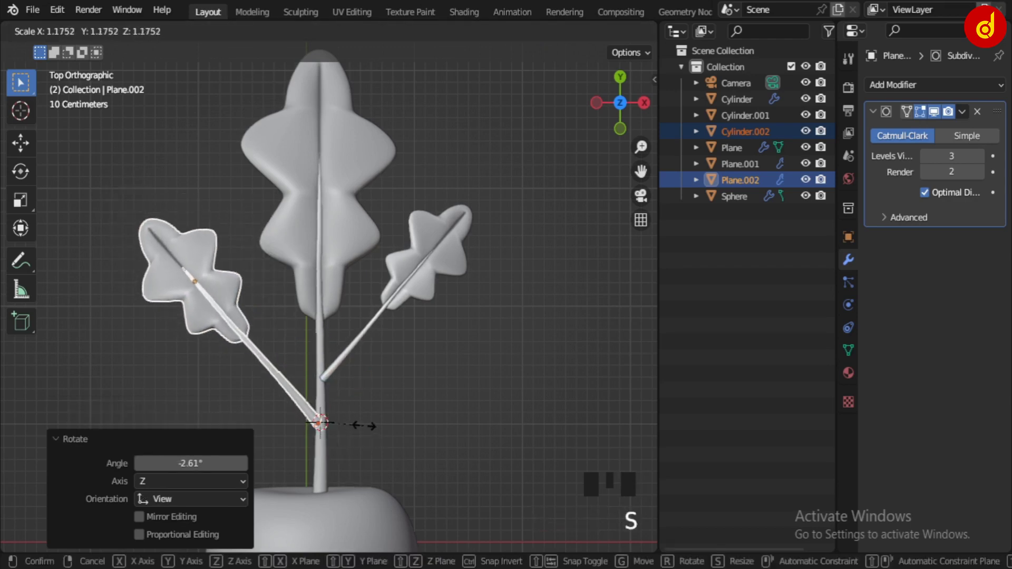
pyautogui.click(468, 422)
pyautogui.scroll(-3)
# In perspective view, lower the left branch and its stem to a sensible height.
pyautogui.moveTo(417, 399); pyautogui.dragTo(361, 359)
pyautogui.scroll(-3)
pyautogui.scroll(3)
pyautogui.moveTo(211, 415); pyautogui.dragTo(190, 330)
pyautogui.click(190, 329)
pyautogui.click(140, 196)
pyautogui.moveTo(216, 326); pyautogui.dragTo(104, 305)
pyautogui.click(103, 305)
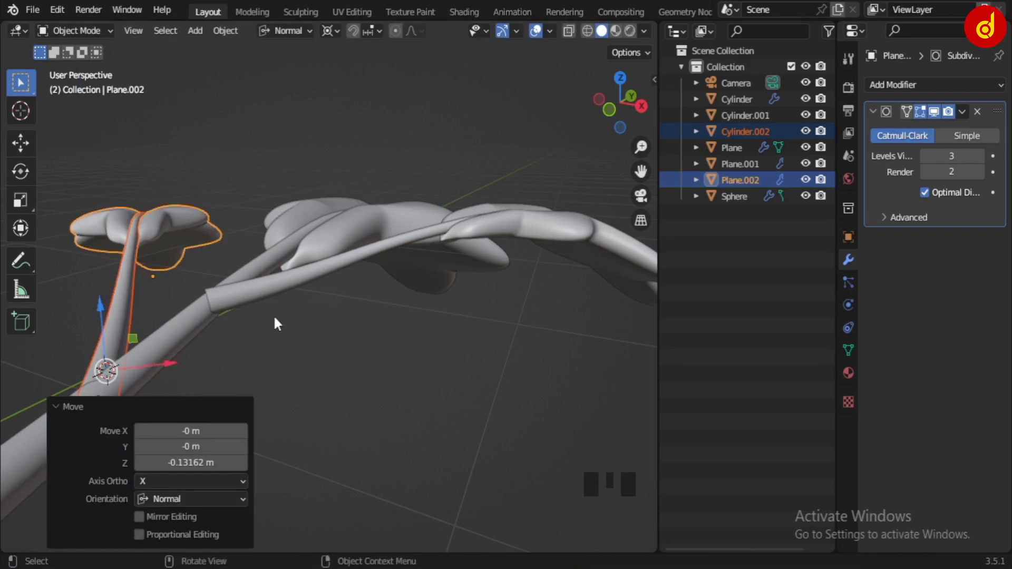
# Raise the right side branch and fine-tune where it meets the main stem.
pyautogui.moveTo(288, 291); pyautogui.dragTo(324, 277)
pyautogui.click(611, 224)
pyautogui.moveTo(306, 27); pyautogui.dragTo(382, 41)
pyautogui.moveTo(342, 35); pyautogui.dragTo(23, 224)
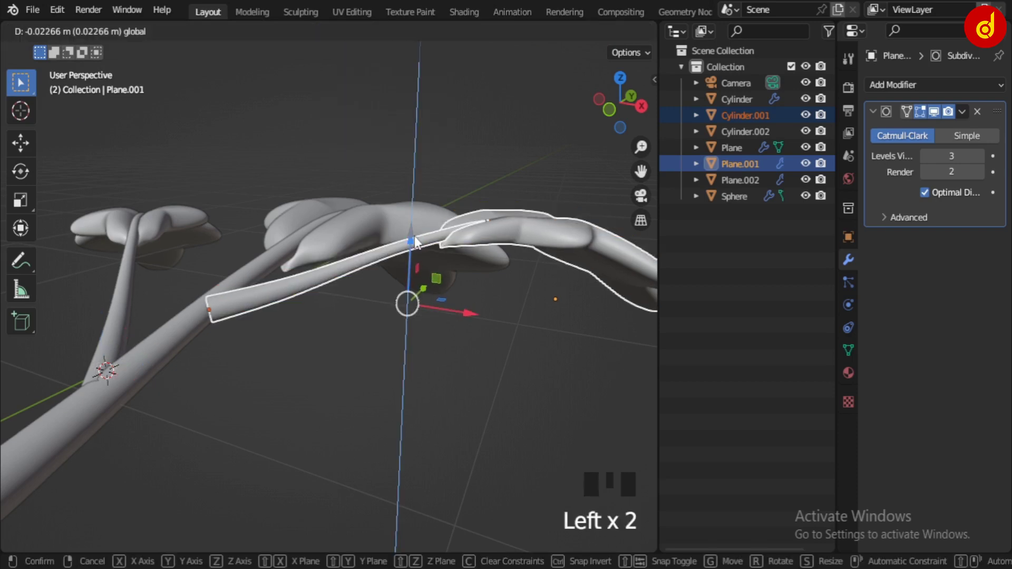
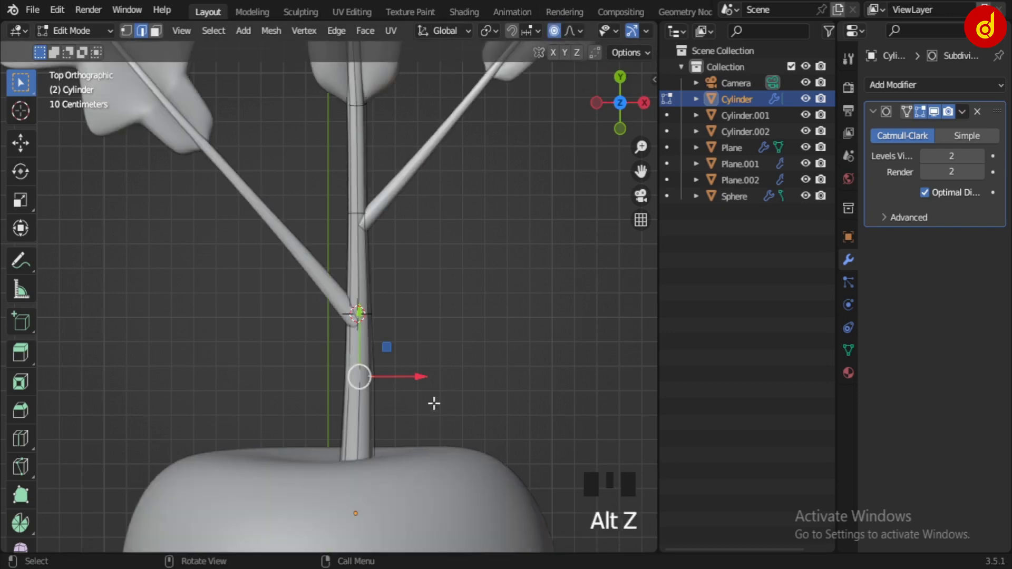
# Taper the main stem with smooth falloff and check it from around the carrot top.
pyautogui.press('s')
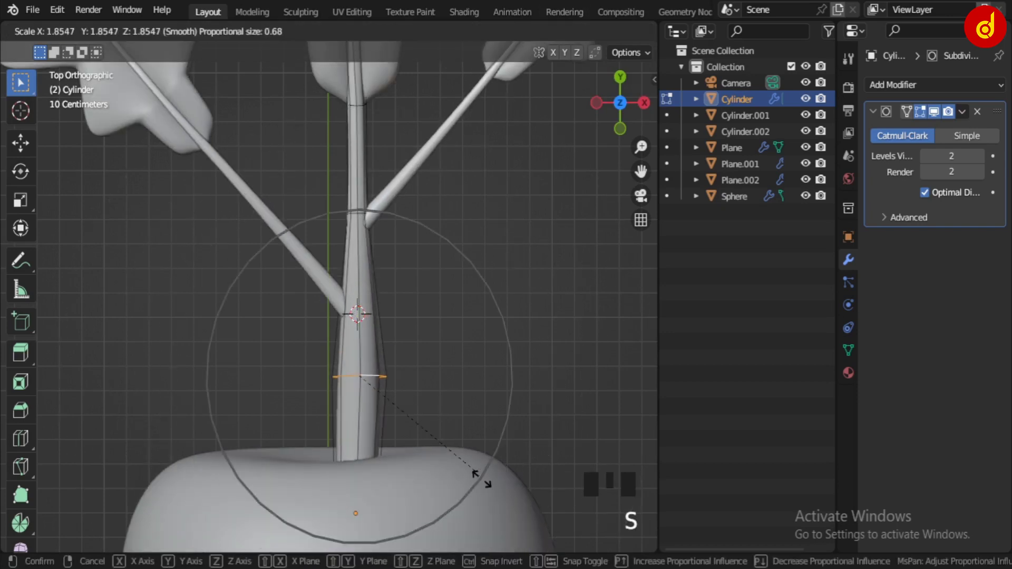
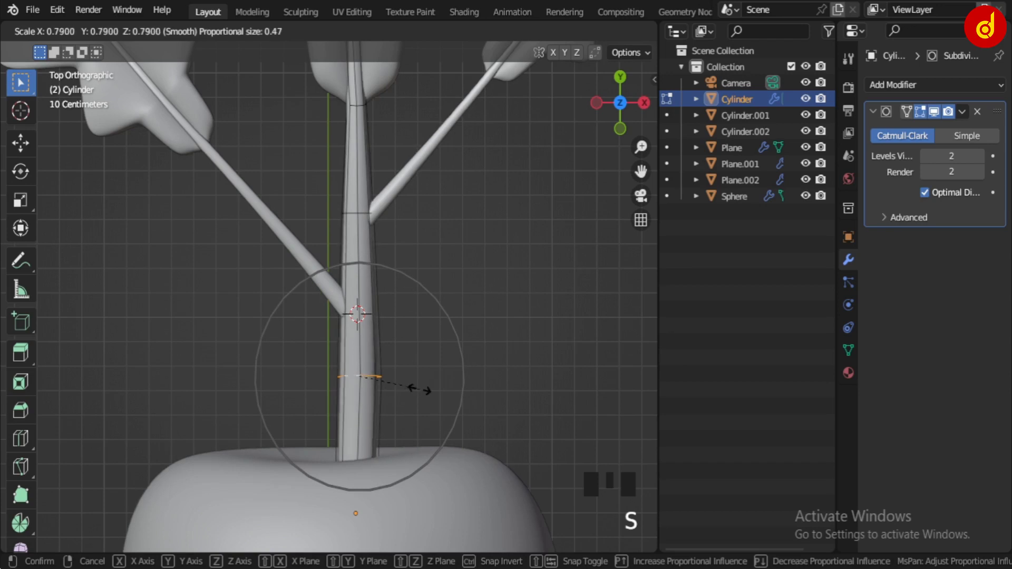
pyautogui.press('Tab')
pyautogui.click(492, 381)
pyautogui.scroll(-3)
pyautogui.moveTo(417, 359); pyautogui.dragTo(337, 335)
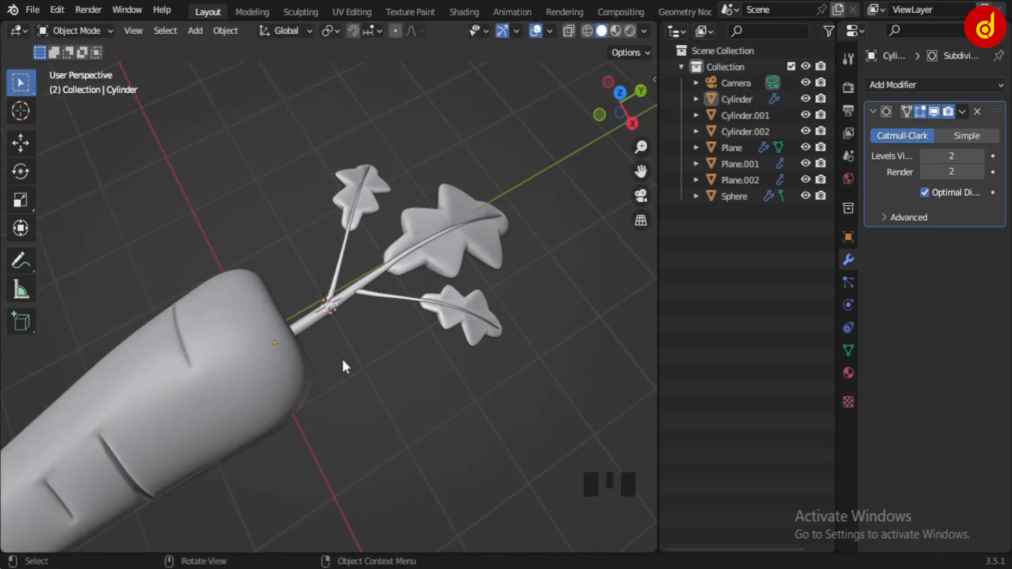
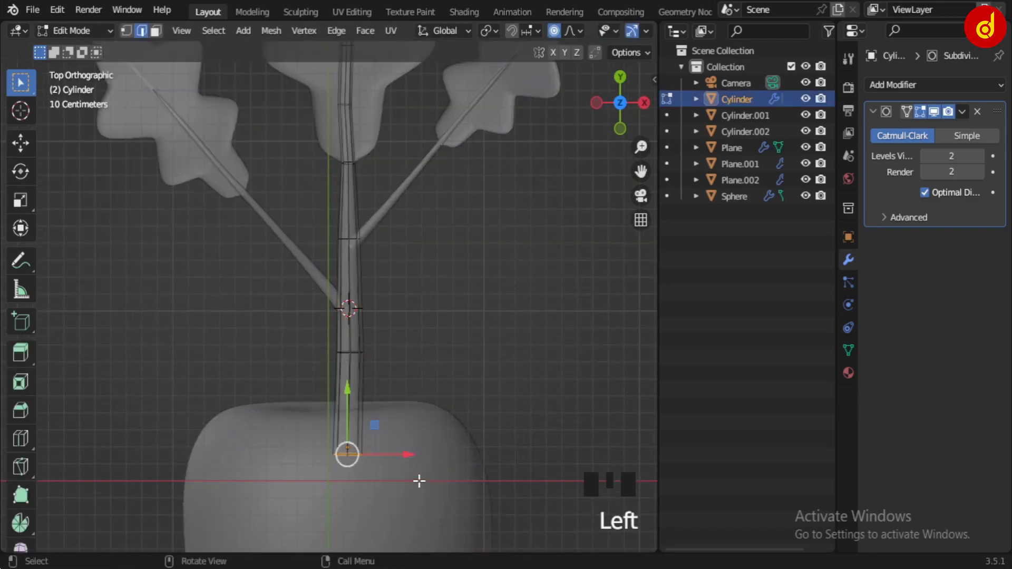
# Edit the central stem's mesh, select its bottom ring and widen the base where it meets the carrot.
pyautogui.press('s')
pyautogui.press('Tab')
pyautogui.press('alt+z')
pyautogui.click(495, 366)
pyautogui.scroll(-3)
pyautogui.moveTo(421, 305); pyautogui.dragTo(404, 400)
pyautogui.scroll(3)
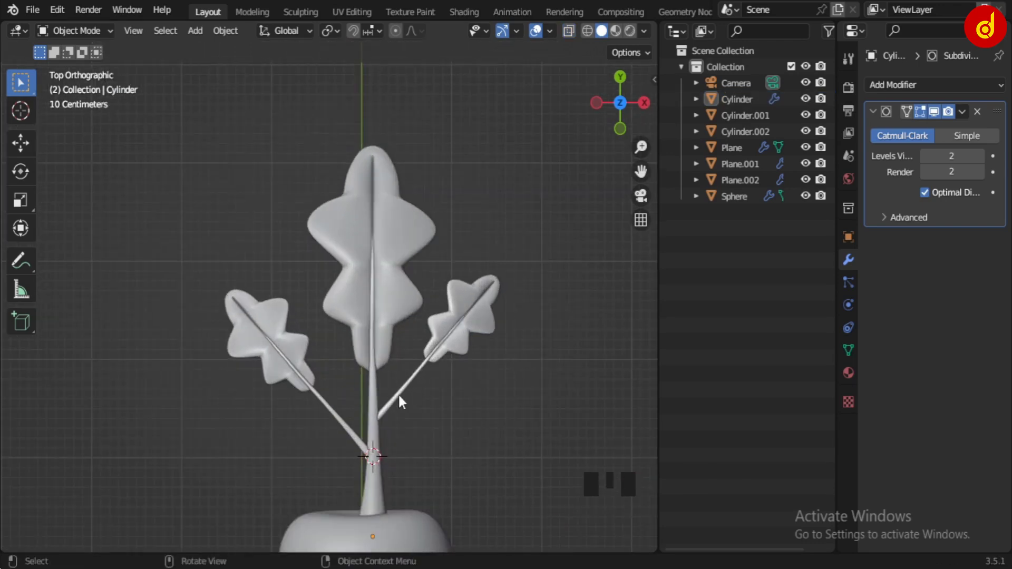
# Select the left leaf with its stem and rotate it to a new tilt.
pyautogui.scroll(3)
pyautogui.moveTo(480, 417); pyautogui.dragTo(353, 394)
pyautogui.click(359, 381)
pyautogui.click(284, 368)
pyautogui.moveTo(292, 38); pyautogui.dragTo(401, 336)
pyautogui.scroll(-3)
pyautogui.moveTo(392, 424); pyautogui.dragTo(381, 427)
pyautogui.press('r')
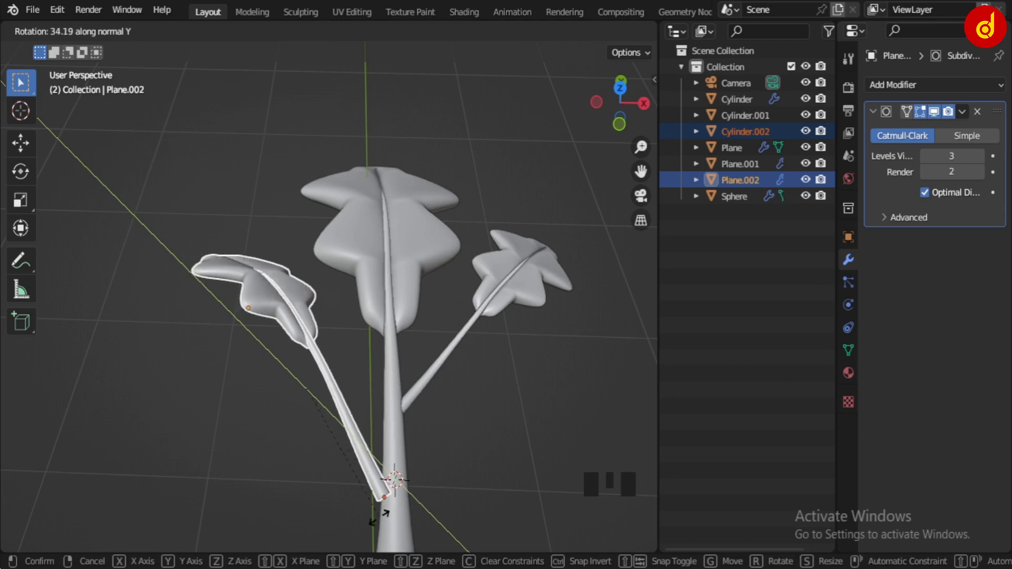
pyautogui.click(505, 302)
# Twist the right leaf branch around its stem with an axis-constrained rotation.
pyautogui.click(465, 327)
pyautogui.moveTo(484, 458); pyautogui.dragTo(464, 454)
pyautogui.press('r')
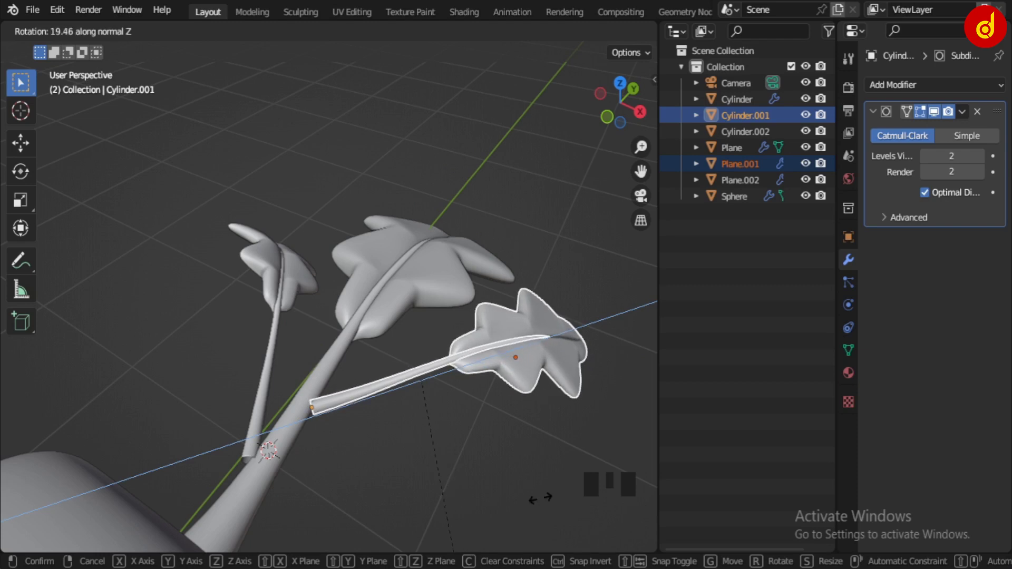
pyautogui.scroll(-3)
pyautogui.moveTo(525, 422); pyautogui.dragTo(457, 349)
pyautogui.press('r')
pyautogui.middleClick(473, 373)
pyautogui.scroll(3)
# Nudge the side branches sideways so their stems converge with the central one.
pyautogui.moveTo(457, 186); pyautogui.dragTo(290, 30)
pyautogui.moveTo(291, 30); pyautogui.dragTo(384, 294)
pyautogui.moveTo(384, 294); pyautogui.dragTo(515, 248)
pyautogui.click(515, 247)
pyautogui.moveTo(518, 330); pyautogui.dragTo(545, 394)
pyautogui.click(545, 393)
pyautogui.middleClick(501, 396)
pyautogui.click(410, 244)
pyautogui.moveTo(333, 343); pyautogui.dragTo(327, 387)
pyautogui.moveTo(338, 407); pyautogui.dragTo(354, 460)
pyautogui.moveTo(354, 461); pyautogui.dragTo(348, 414)
# Fine-tune the other side branch so all three stems meet at one point atop the carrot.
pyautogui.click(290, 298)
pyautogui.moveTo(356, 363); pyautogui.dragTo(278, 251)
pyautogui.moveTo(278, 251); pyautogui.dragTo(273, 233)
pyautogui.click(347, 320)
pyautogui.moveTo(400, 394); pyautogui.dragTo(374, 207)
pyautogui.moveTo(374, 207); pyautogui.dragTo(394, 175)
pyautogui.click(394, 176)
pyautogui.click(394, 176)
pyautogui.scroll(-3)
pyautogui.moveTo(520, 227); pyautogui.dragTo(426, 320)
pyautogui.scroll(-3)
pyautogui.middleClick(433, 349)
# In top view, begin box-selecting the whole leaf cluster.
pyautogui.press('KP_7')
pyautogui.scroll(-3)
pyautogui.click(218, 131)
pyautogui.moveTo(476, 392); pyautogui.dragTo(494, 404)
pyautogui.click(494, 404)
pyautogui.click(257, 153)
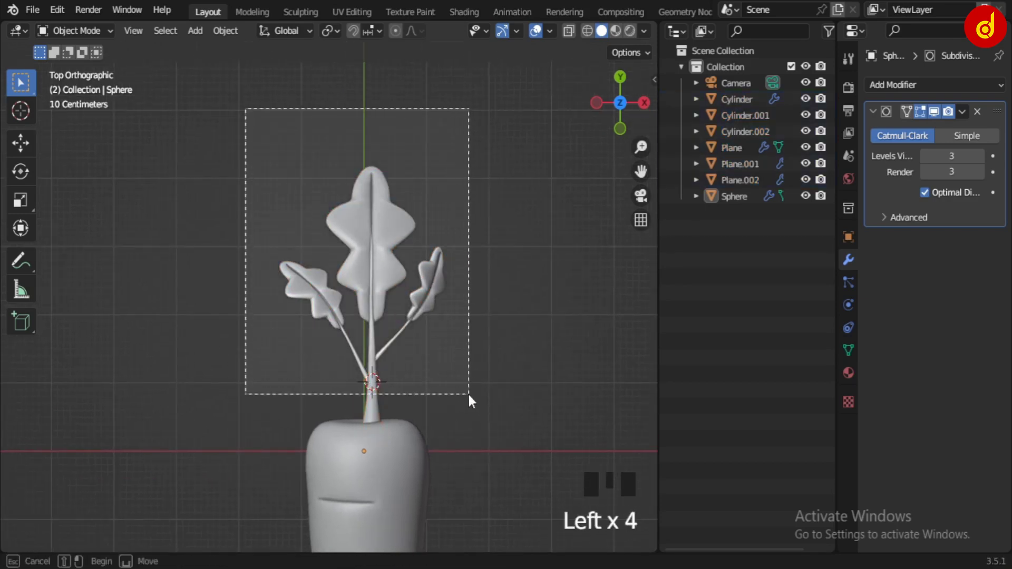
# Duplicate the leaf branch group and drop the copy beside the original atop the carrot.
pyautogui.press('shift+d')
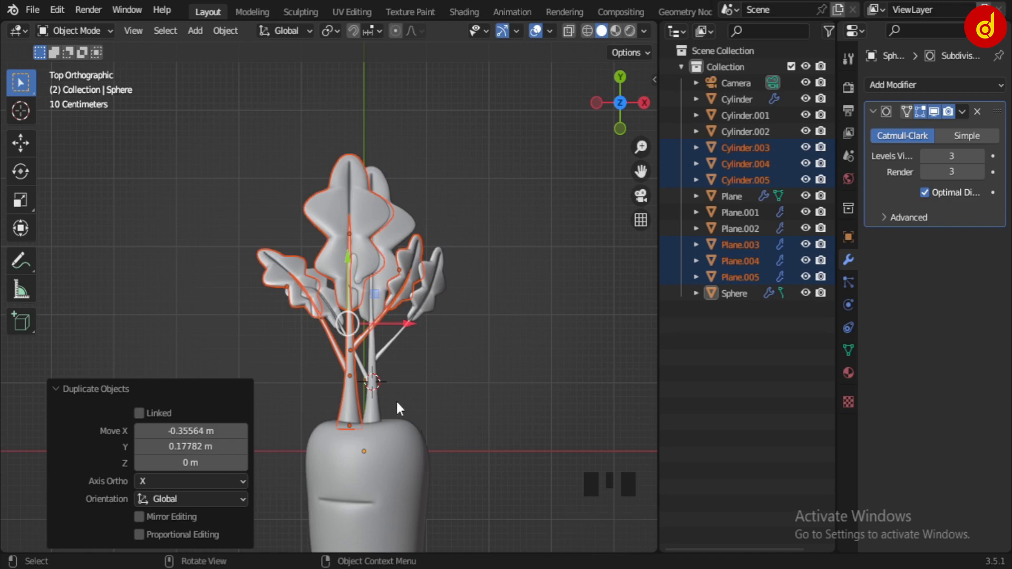
pyautogui.press('ctrl+z')
pyautogui.press('g')
pyautogui.click(437, 335)
pyautogui.scroll(3)
# Rotate the original leaf group about the Y axis and nudge it sideways into place.
pyautogui.press('r')
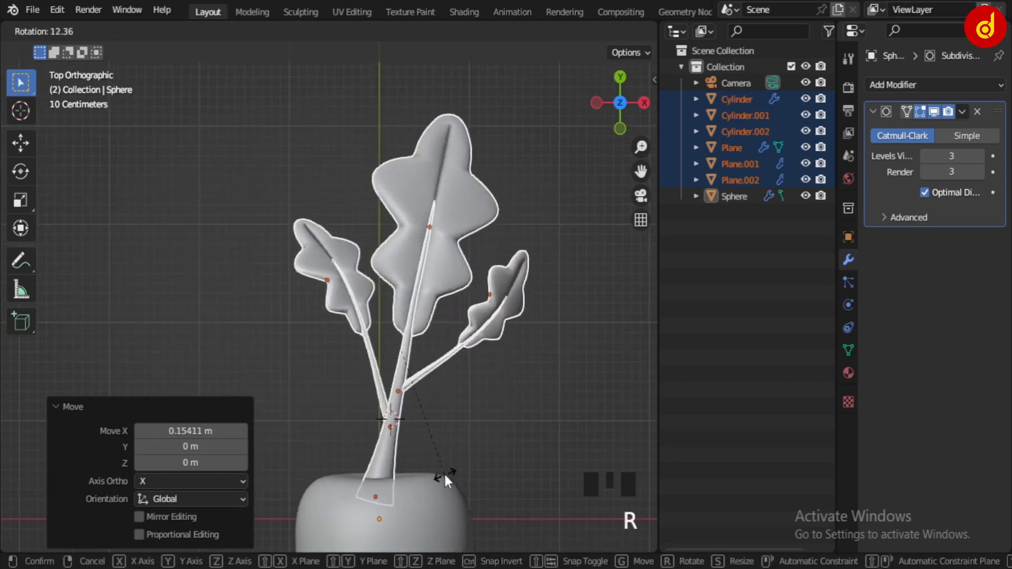
pyautogui.press('r')
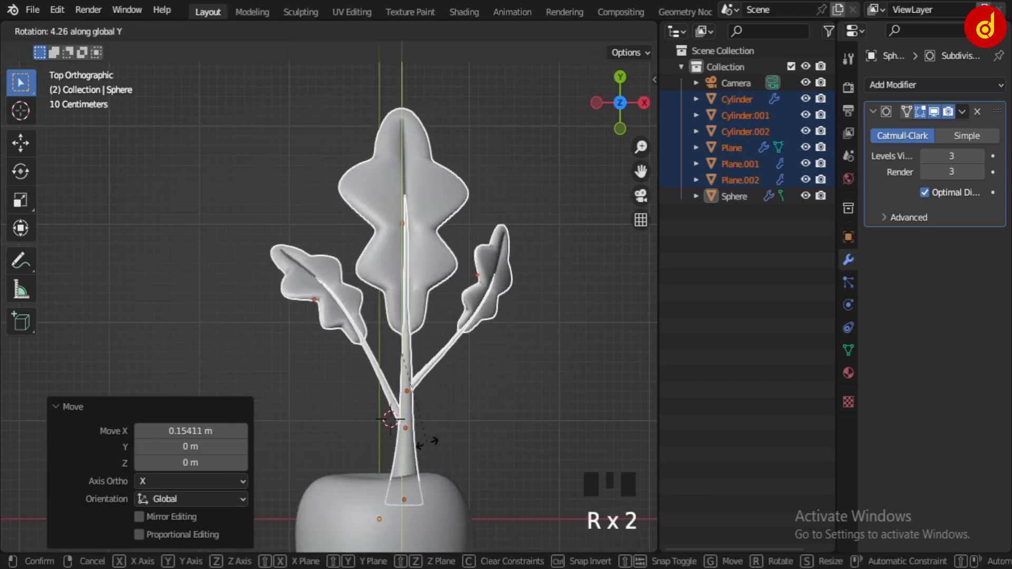
pyautogui.scroll(-3)
pyautogui.moveTo(403, 450); pyautogui.dragTo(379, 315)
pyautogui.click(378, 315)
pyautogui.middleClick(389, 406)
pyautogui.press('KP_7')
pyautogui.scroll(3)
pyautogui.press('r')
pyautogui.click(457, 336)
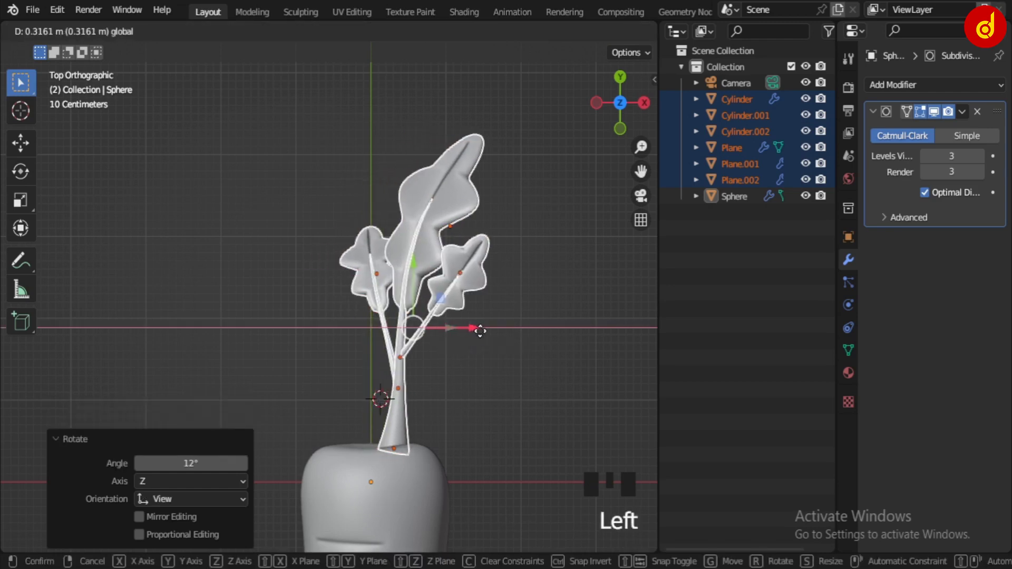
# Duplicate the group again and swing the copy roughly 100° around the stem on the Y axis.
pyautogui.press('shift+d')
pyautogui.click(479, 335)
pyautogui.scroll(-3)
pyautogui.press('r')
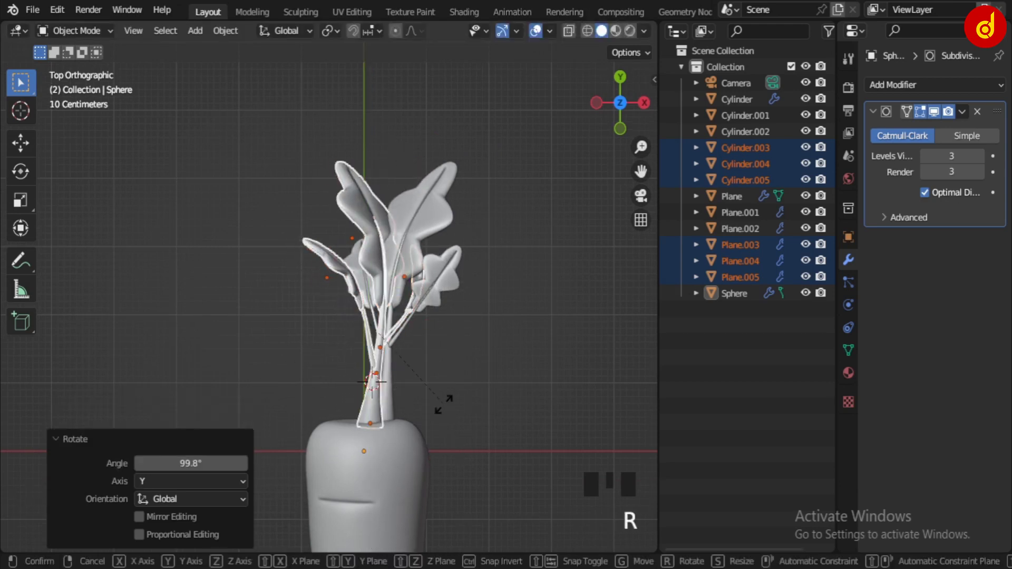
pyautogui.moveTo(435, 326); pyautogui.dragTo(378, 345)
pyautogui.moveTo(335, 256); pyautogui.dragTo(351, 352)
pyautogui.moveTo(433, 385); pyautogui.dragTo(415, 370)
pyautogui.moveTo(449, 337); pyautogui.dragTo(468, 307)
pyautogui.press('KP_7')
pyautogui.scroll(3)
pyautogui.moveTo(448, 401); pyautogui.dragTo(440, 449)
# Fine-tune the copy's rotation from the top view so the two leaf groups fan apart.
pyautogui.press('KP_7')
pyautogui.moveTo(438, 485); pyautogui.dragTo(421, 259)
pyautogui.moveTo(421, 260); pyautogui.dragTo(382, 295)
pyautogui.press('r')
pyautogui.moveTo(415, 261); pyautogui.dragTo(413, 199)
pyautogui.moveTo(428, 370); pyautogui.dragTo(393, 390)
pyautogui.scroll(-3)
pyautogui.moveTo(357, 374); pyautogui.dragTo(240, 260)
pyautogui.scroll(3)
pyautogui.middleClick(289, 292)
pyautogui.scroll(3)
# Tilt the copied leaf group about -21° in side view so its stems lean against the carrot top.
pyautogui.press('KP_3')
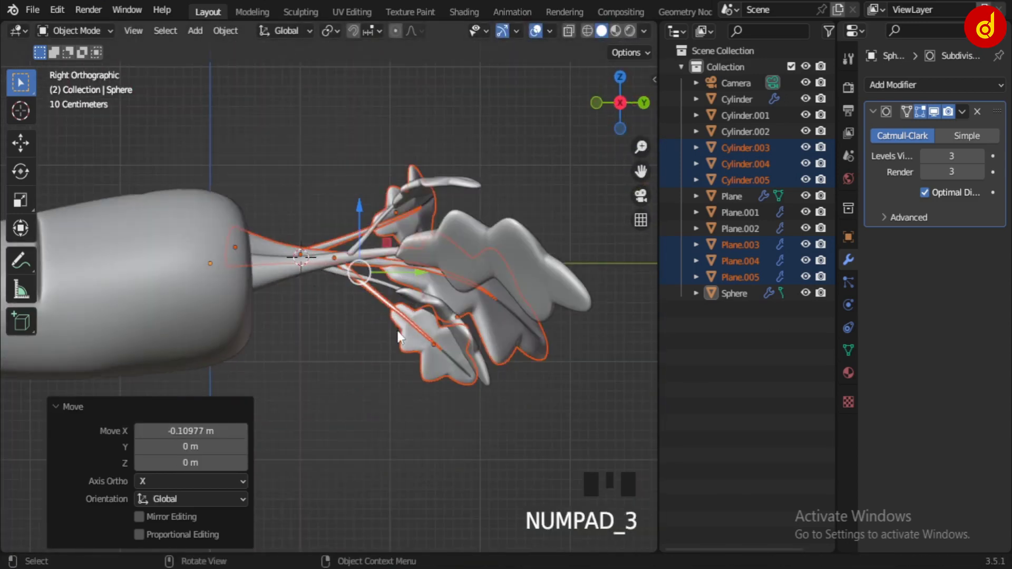
pyautogui.press('r')
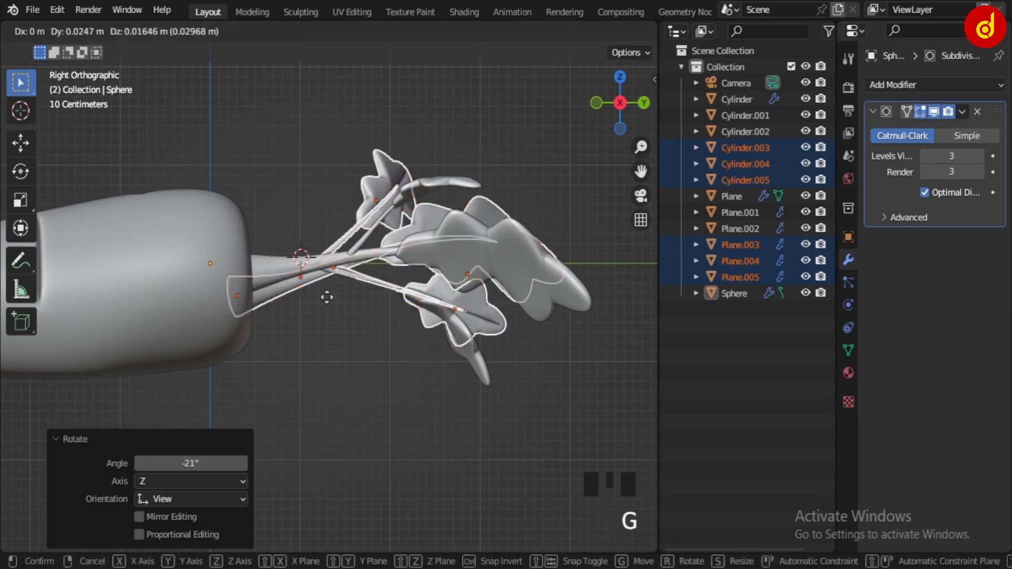
pyautogui.moveTo(297, 297); pyautogui.dragTo(435, 425)
pyautogui.click(435, 425)
pyautogui.scroll(-3)
pyautogui.moveTo(397, 380); pyautogui.dragTo(373, 342)
pyautogui.scroll(3)
pyautogui.middleClick(386, 368)
pyautogui.scroll(3)
# Inspect where the copied stems meet the base and reselect the copied leaf group from above.
pyautogui.click(346, 349)
pyautogui.moveTo(354, 302); pyautogui.dragTo(429, 312)
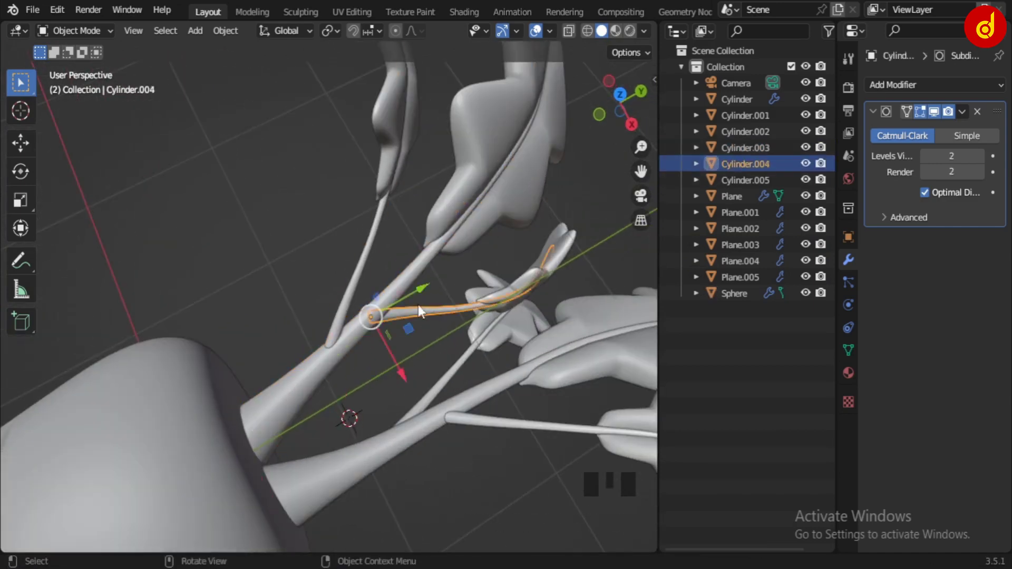
pyautogui.click(410, 345)
pyautogui.click(422, 320)
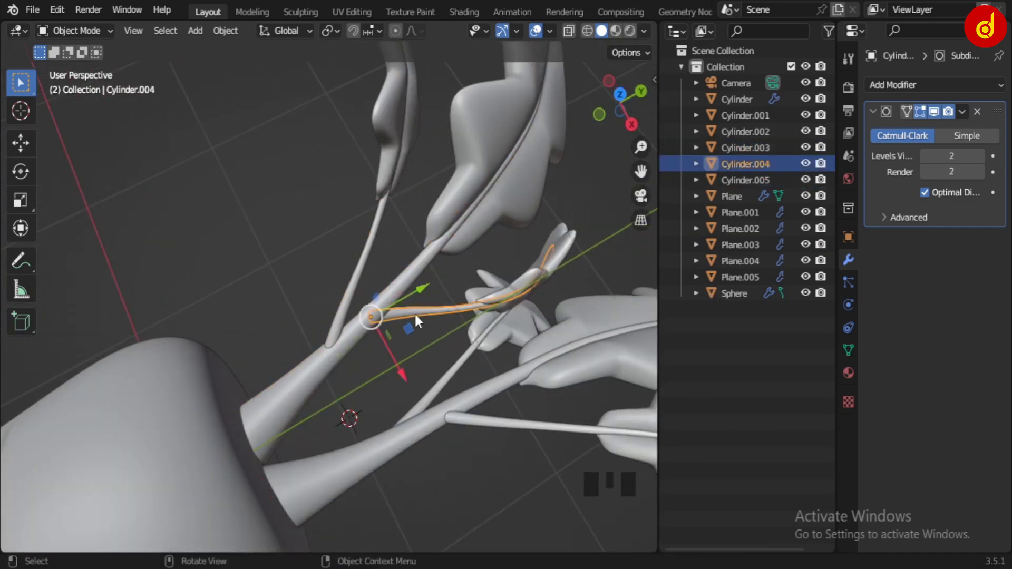
pyautogui.moveTo(430, 275); pyautogui.dragTo(417, 276)
pyautogui.click(373, 267)
pyautogui.click(390, 110)
pyautogui.moveTo(512, 137); pyautogui.dragTo(523, 183)
pyautogui.click(568, 249)
pyautogui.press('KP_7')
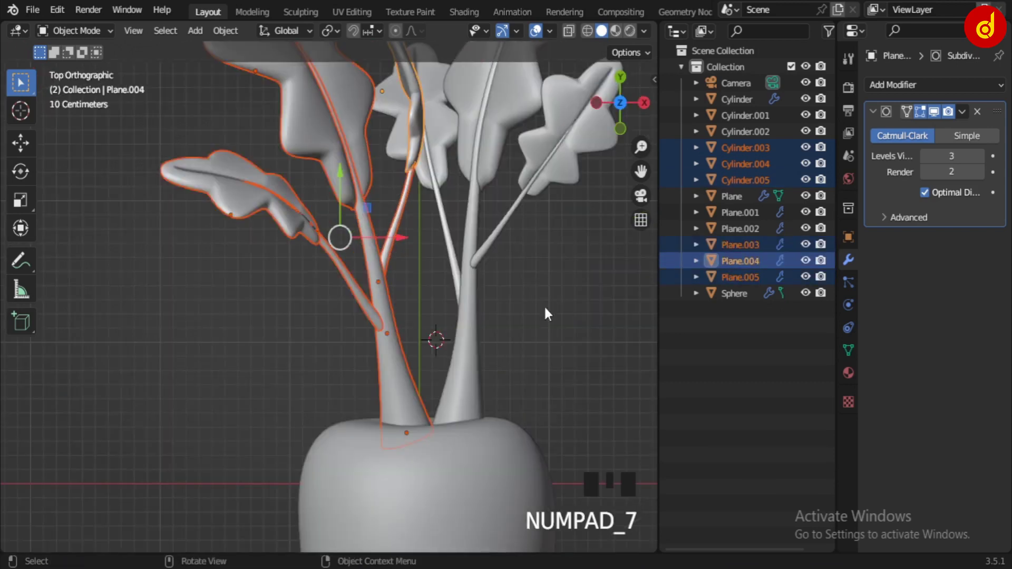
# Duplicate the leaf group a third time and move the new copy onto the carrot top.
pyautogui.press('shift+d')
pyautogui.moveTo(475, 392); pyautogui.dragTo(323, 205)
pyautogui.click(323, 205)
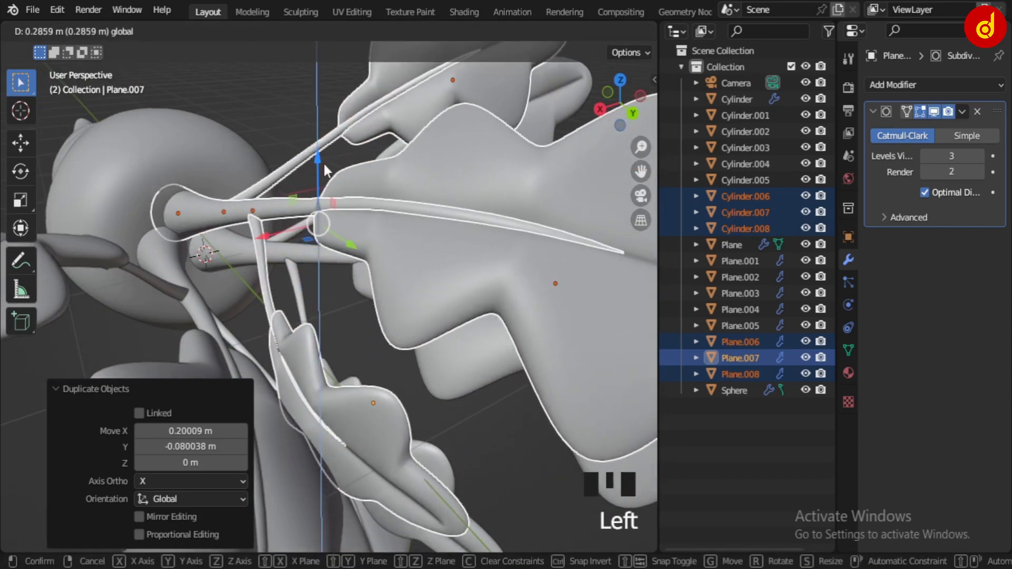
pyautogui.click(270, 239)
pyautogui.scroll(-3)
pyautogui.moveTo(296, 300); pyautogui.dragTo(424, 381)
# Rotate the third copy about 115° around the stem on the Y axis, then turn it in top view.
pyautogui.press('r')
pyautogui.scroll(-3)
pyautogui.moveTo(464, 268); pyautogui.dragTo(323, 209)
pyautogui.scroll(3)
pyautogui.moveTo(347, 350); pyautogui.dragTo(328, 380)
pyautogui.press('r')
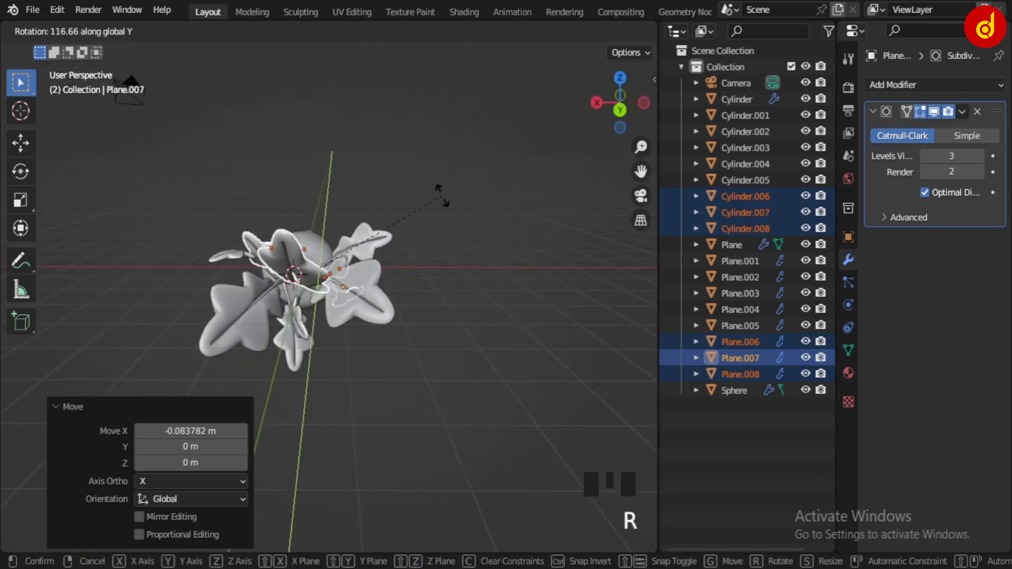
pyautogui.moveTo(354, 305); pyautogui.dragTo(496, 349)
pyautogui.press('KP_7')
pyautogui.scroll(3)
pyautogui.press('r')
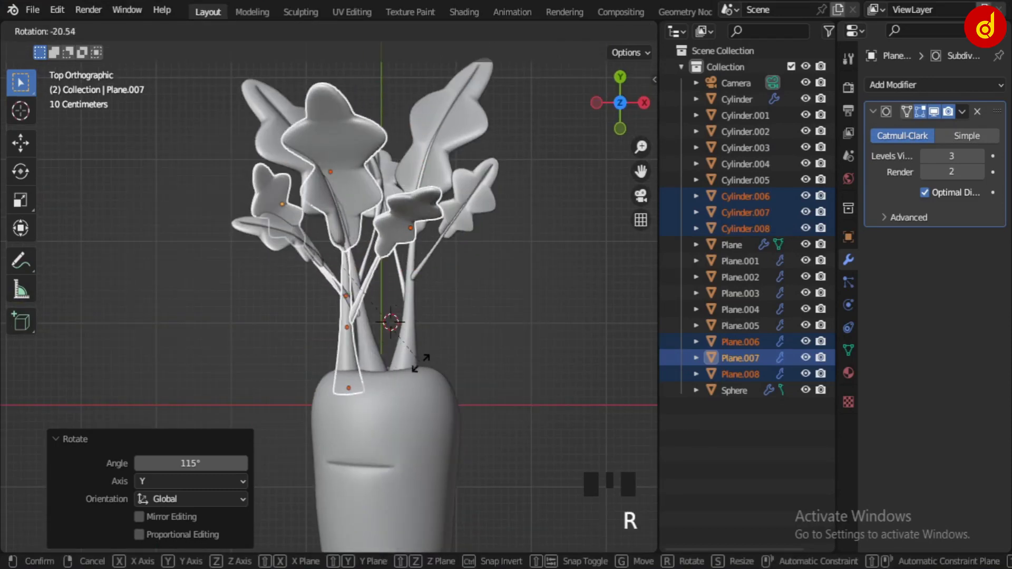
pyautogui.click(351, 252)
# Re-tilt, centre and lower the third copy into the carrot top to fill out the bunch.
pyautogui.moveTo(395, 264); pyautogui.dragTo(391, 170)
pyautogui.click(391, 170)
pyautogui.moveTo(321, 246); pyautogui.dragTo(324, 269)
pyautogui.scroll(3)
pyautogui.moveTo(324, 324); pyautogui.dragTo(163, 381)
pyautogui.click(163, 381)
pyautogui.moveTo(330, 174); pyautogui.dragTo(307, 190)
# Orbit around the finished leaf bunch to check it, ending in the top view.
pyautogui.scroll(-3)
pyautogui.moveTo(315, 246); pyautogui.dragTo(442, 183)
pyautogui.scroll(-3)
pyautogui.moveTo(439, 276); pyautogui.dragTo(380, 307)
pyautogui.scroll(3)
pyautogui.press('KP_7')
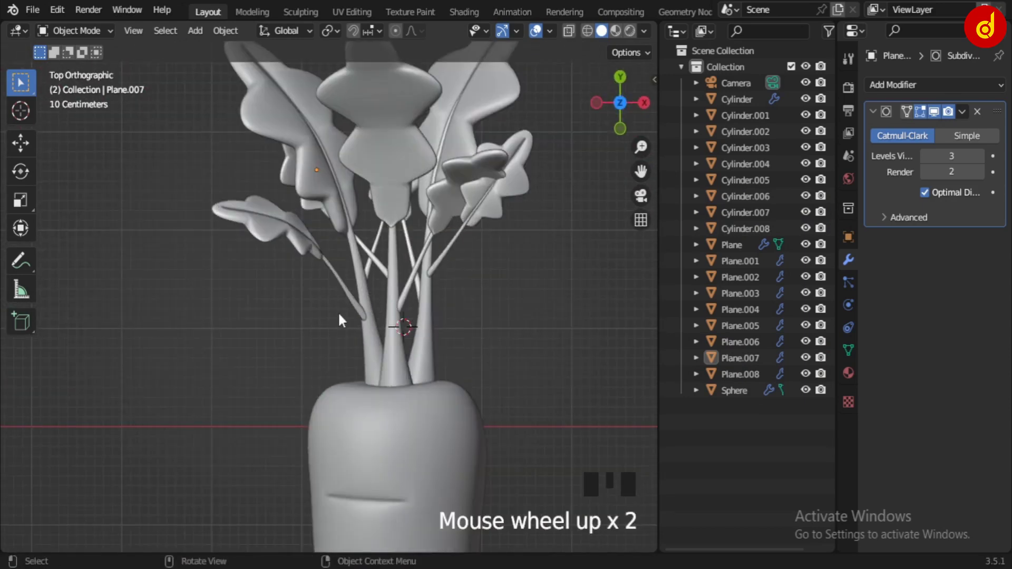
pyautogui.scroll(-3)
pyautogui.click(276, 135)
pyautogui.scroll(3)
pyautogui.click(469, 238)
pyautogui.moveTo(549, 407); pyautogui.dragTo(386, 288)
pyautogui.scroll(-3)
pyautogui.click(406, 396)
pyautogui.scroll(-3)
pyautogui.moveTo(247, 358); pyautogui.dragTo(396, 314)
pyautogui.scroll(3)
pyautogui.scroll(-3)
pyautogui.moveTo(372, 300); pyautogui.dragTo(285, 330)
pyautogui.scroll(3)
pyautogui.moveTo(290, 404); pyautogui.dragTo(565, 472)
pyautogui.moveTo(525, 413); pyautogui.dragTo(532, 412)
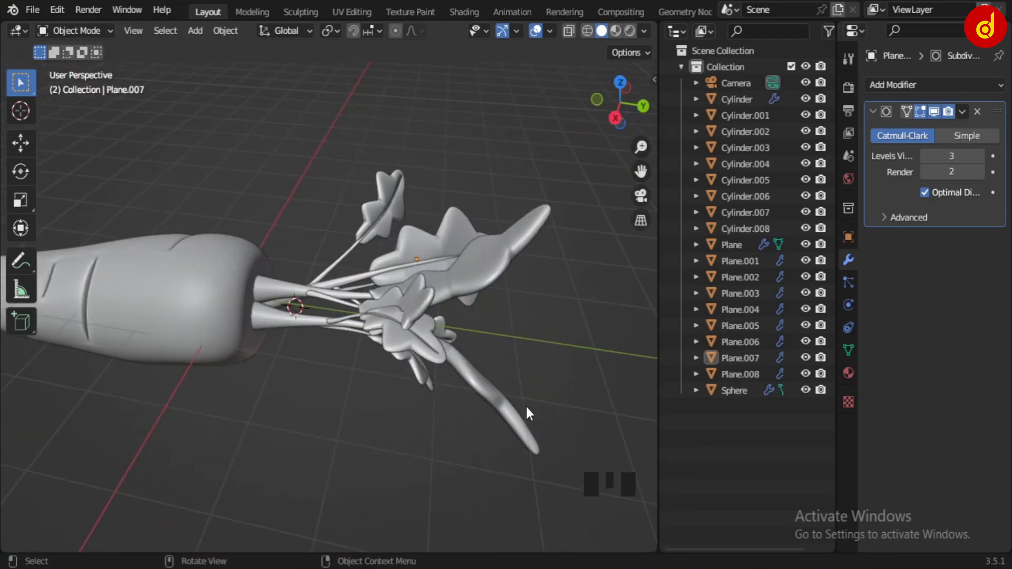